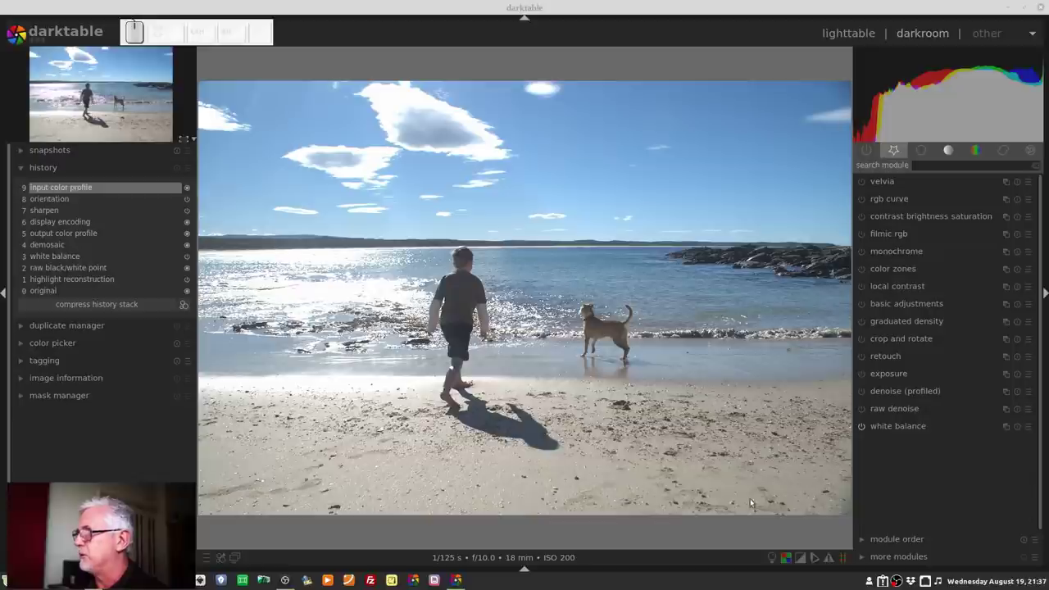
- Raise the exposure module to +0.50 EV on the beach photo
left_click(909, 373)
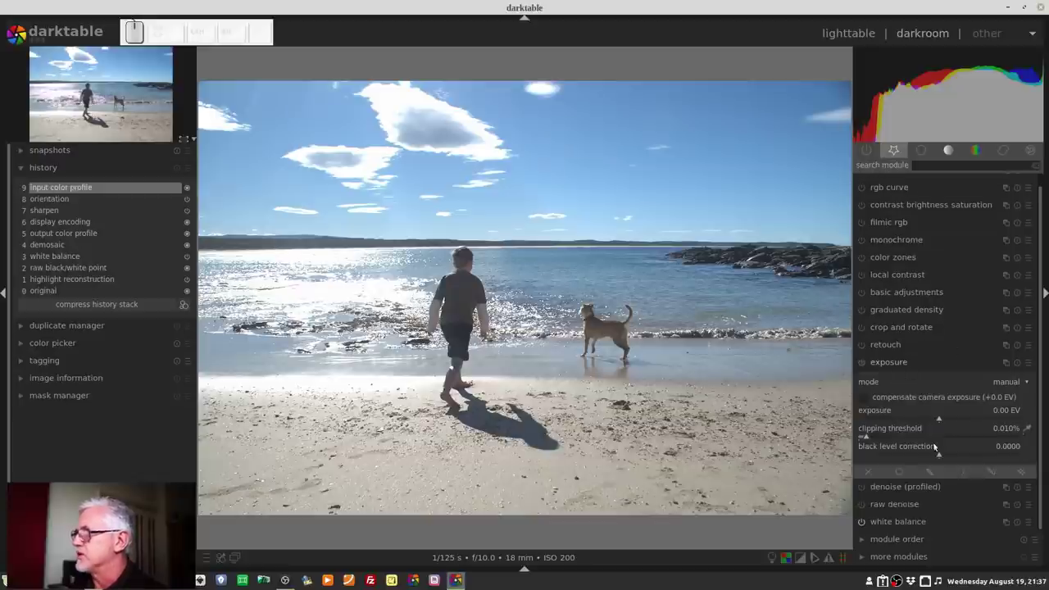
left_click(942, 420)
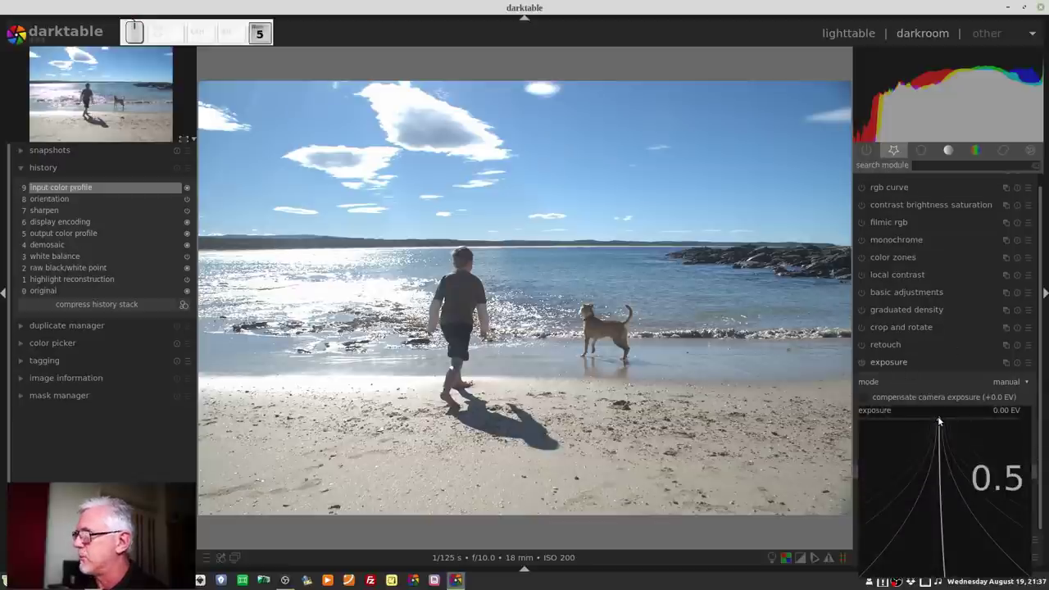
key("Return")
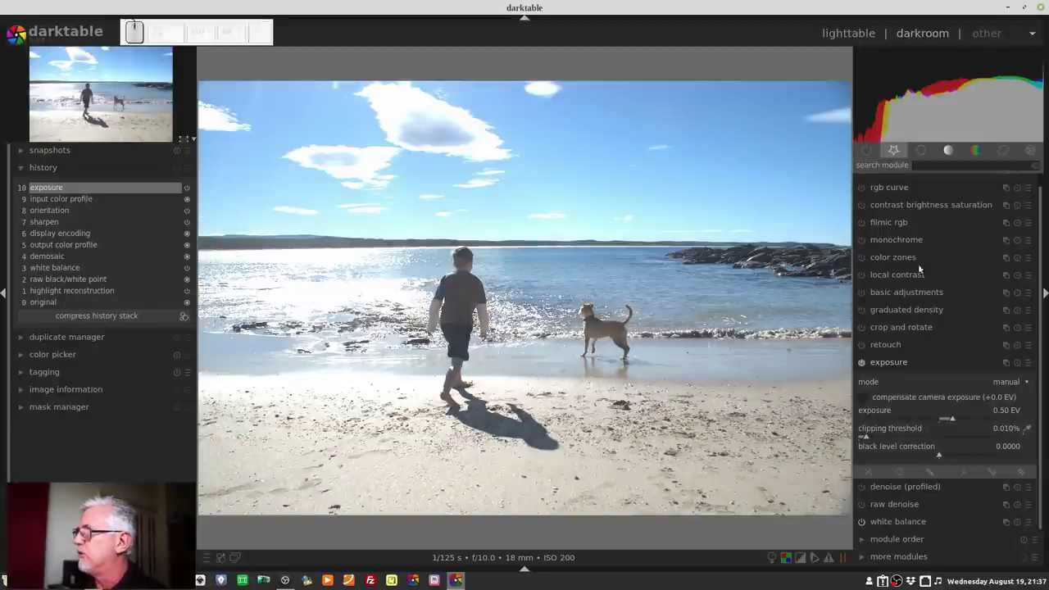
- Enable filmic rgb and auto-tune its white and black levels to +3.30 / -3.08 EV
left_click(888, 224)
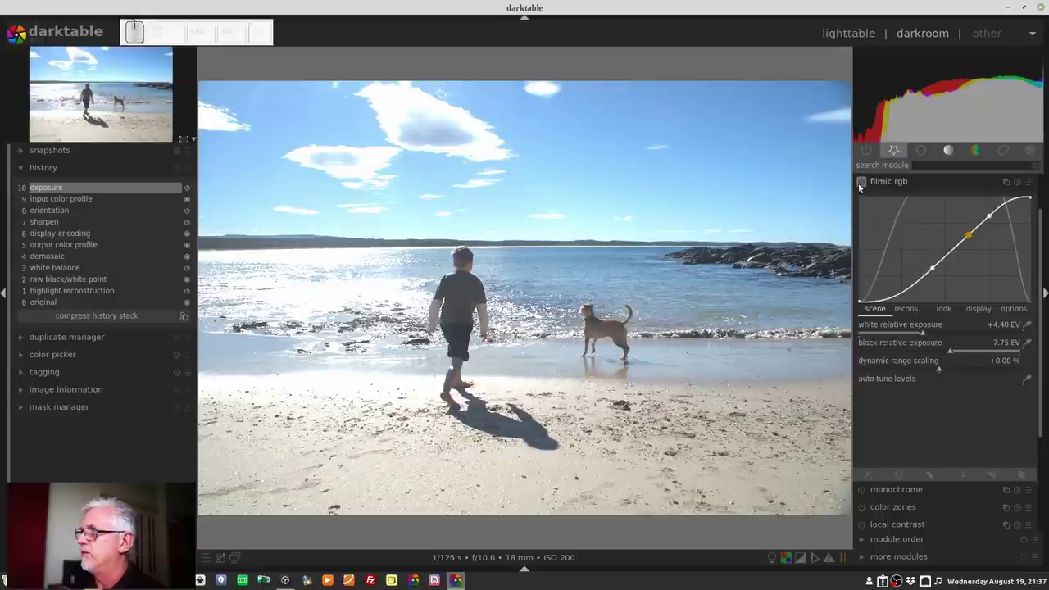
left_click(860, 185)
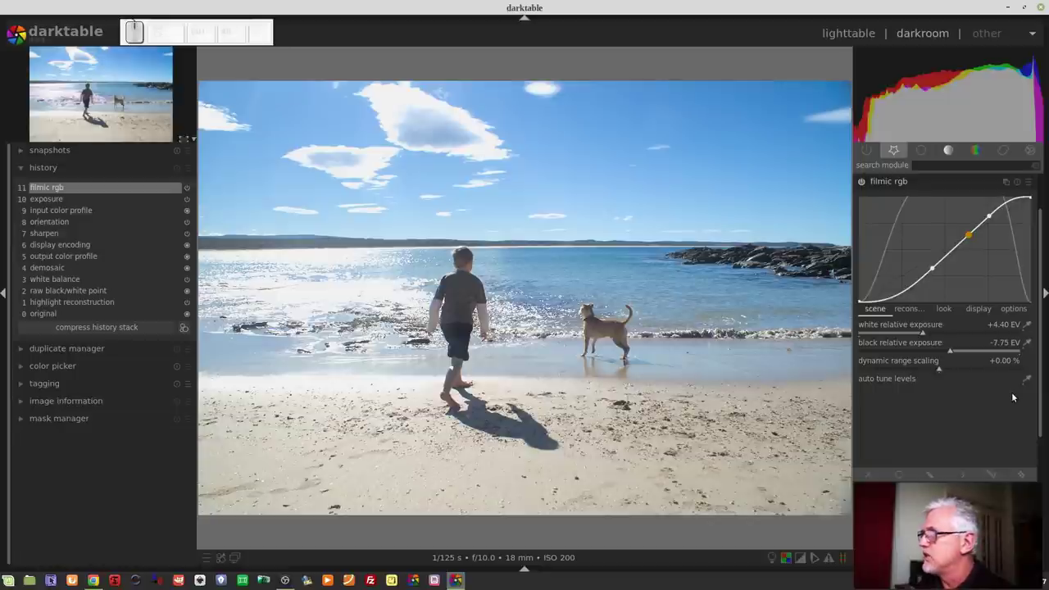
left_click(1031, 381)
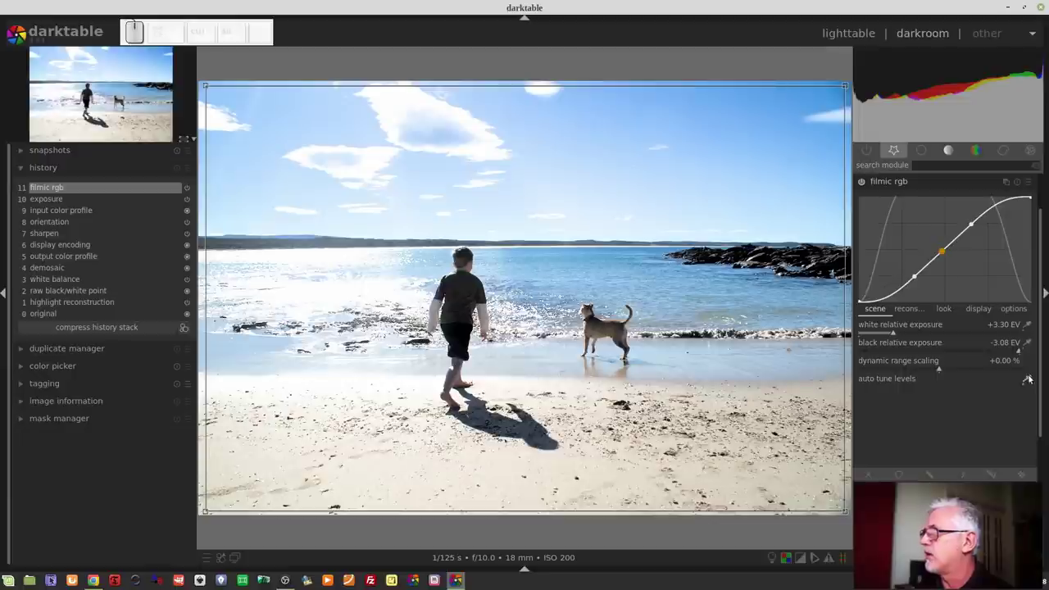
- Pick filmic's white exposure from the sunlit water (+2.99 EV), then sample the black exposure (-1.92 EV)
left_click(1029, 382)
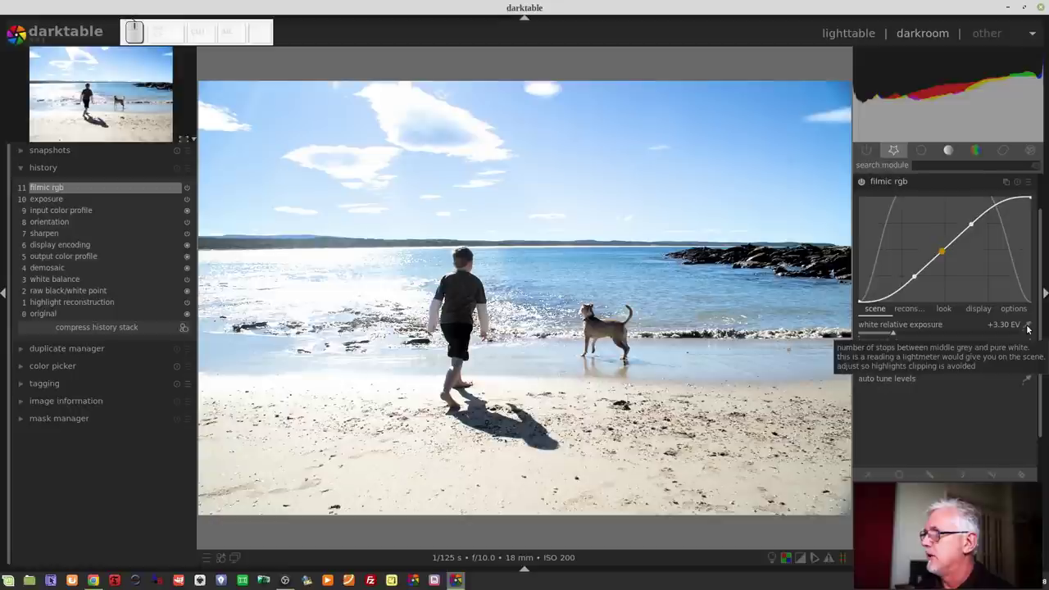
left_click(1032, 328)
left_click_drag(311, 287, 632, 355)
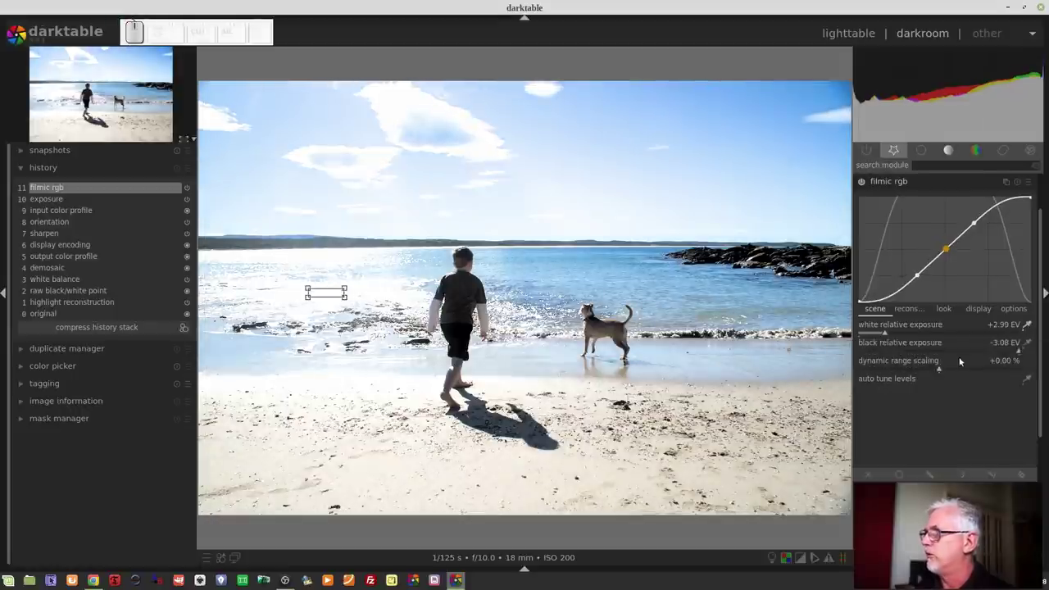
left_click(1031, 327)
left_click(1034, 346)
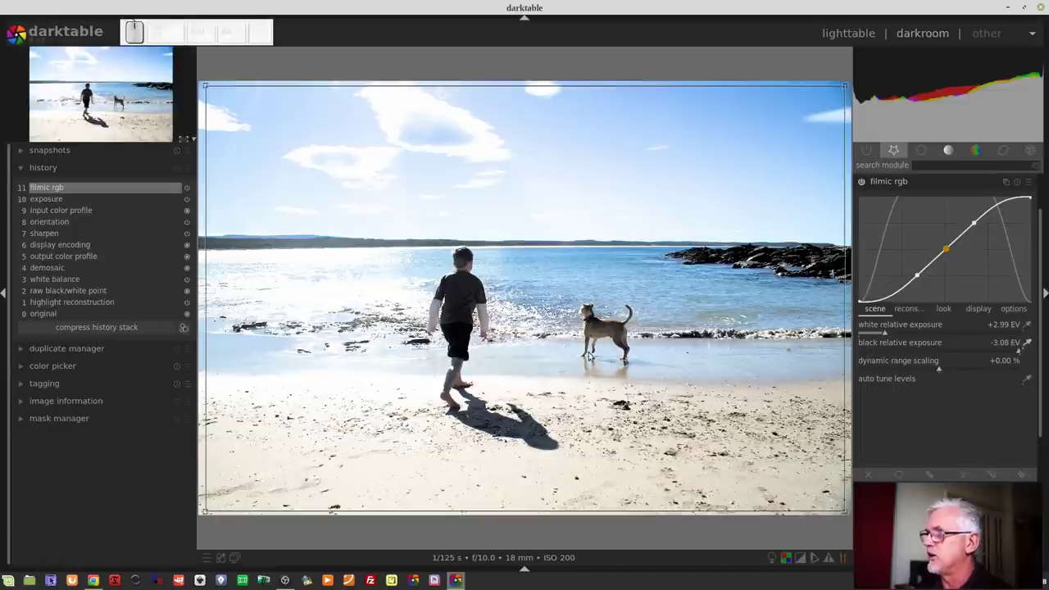
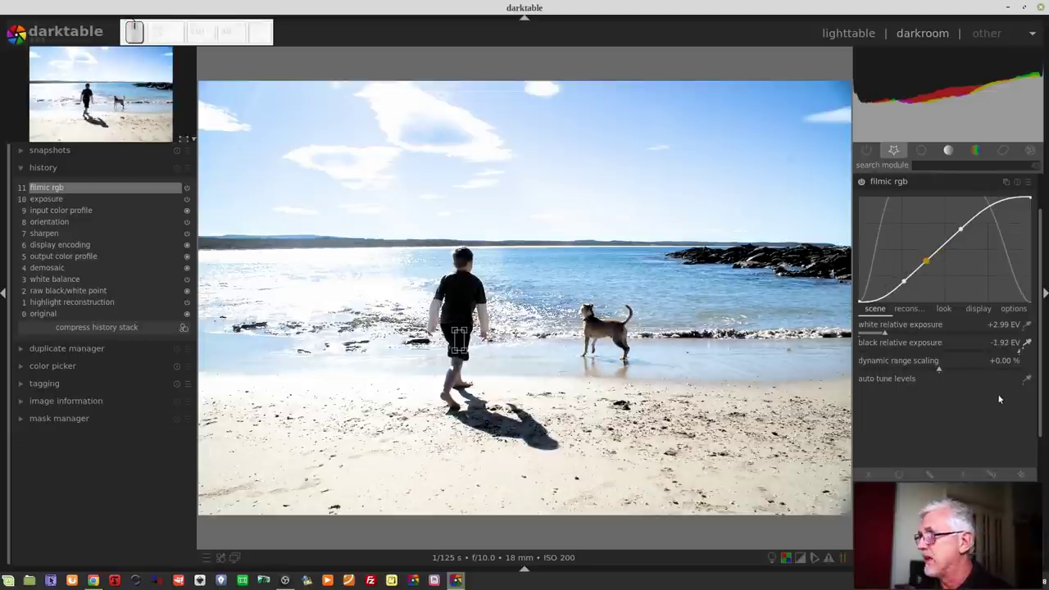
left_click(1032, 342)
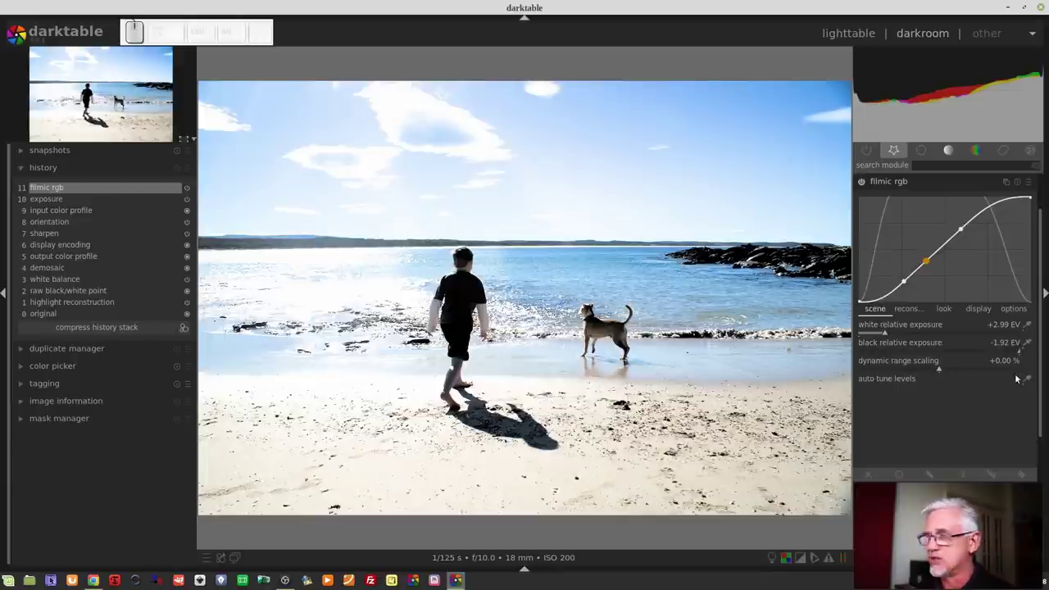
- Drag filmic's black relative exposure down to about -6.46 EV
left_click_drag(1009, 352, 962, 349)
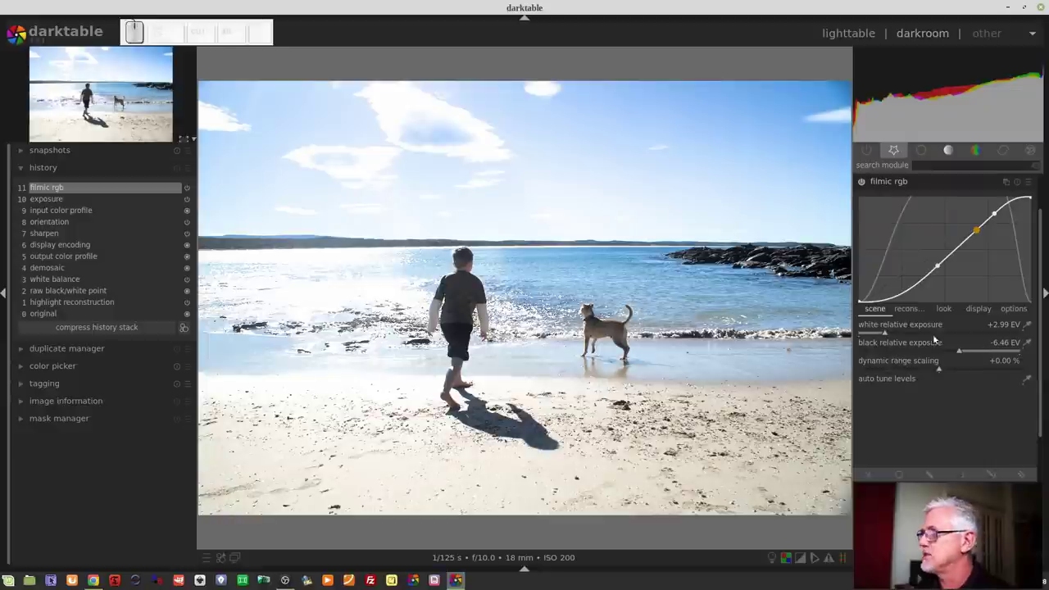
left_click_drag(902, 336, 913, 344)
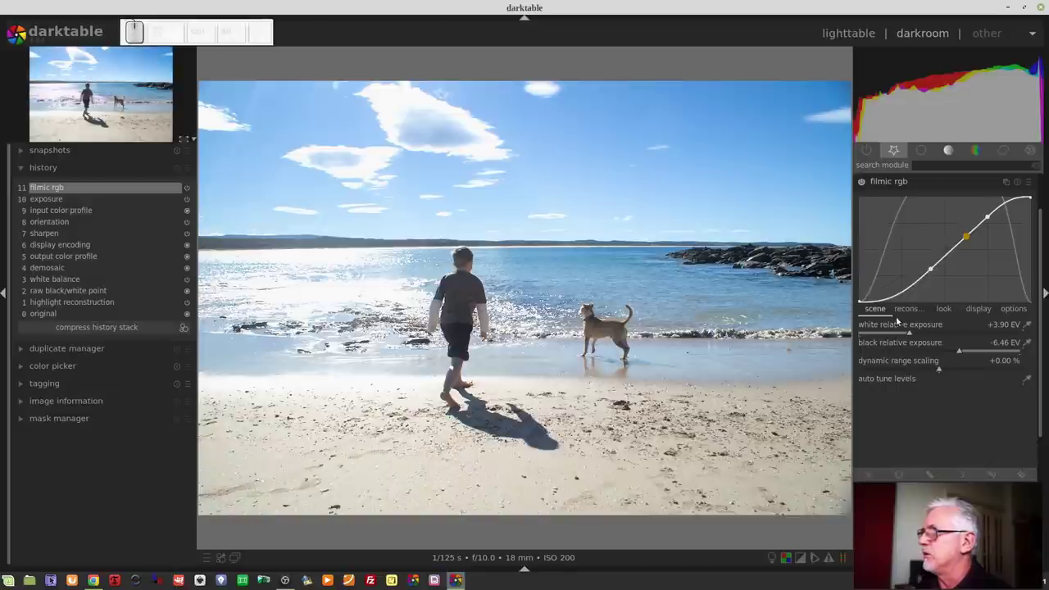
- Show filmic rgb's reconstruct settings, threshold and transition both +3.00 EV
left_click(903, 311)
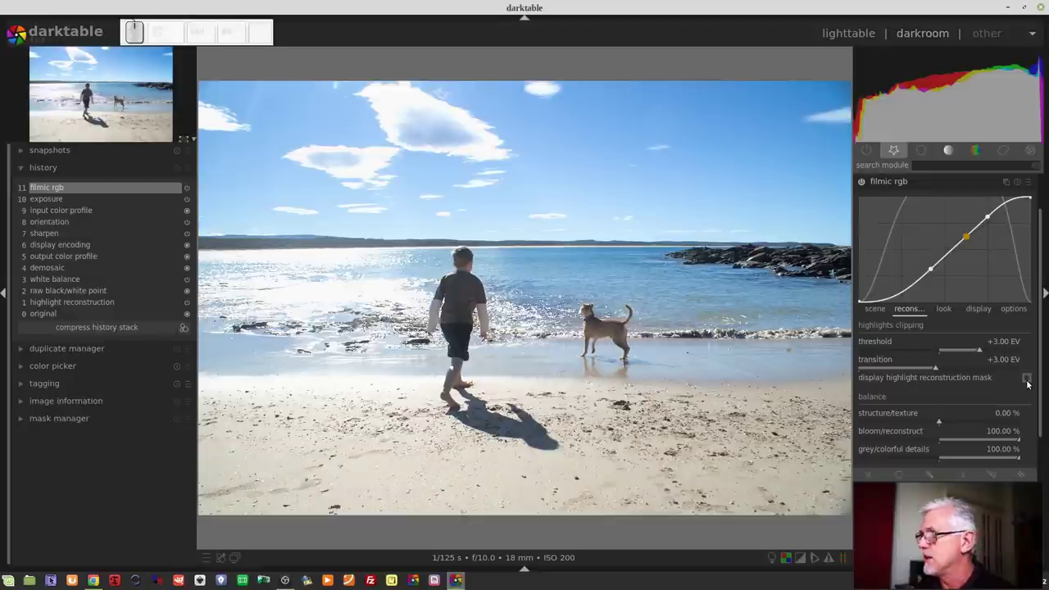
- With the reconstruction mask shown, set transition +0.25 EV and threshold -0.47 EV
left_click(1031, 382)
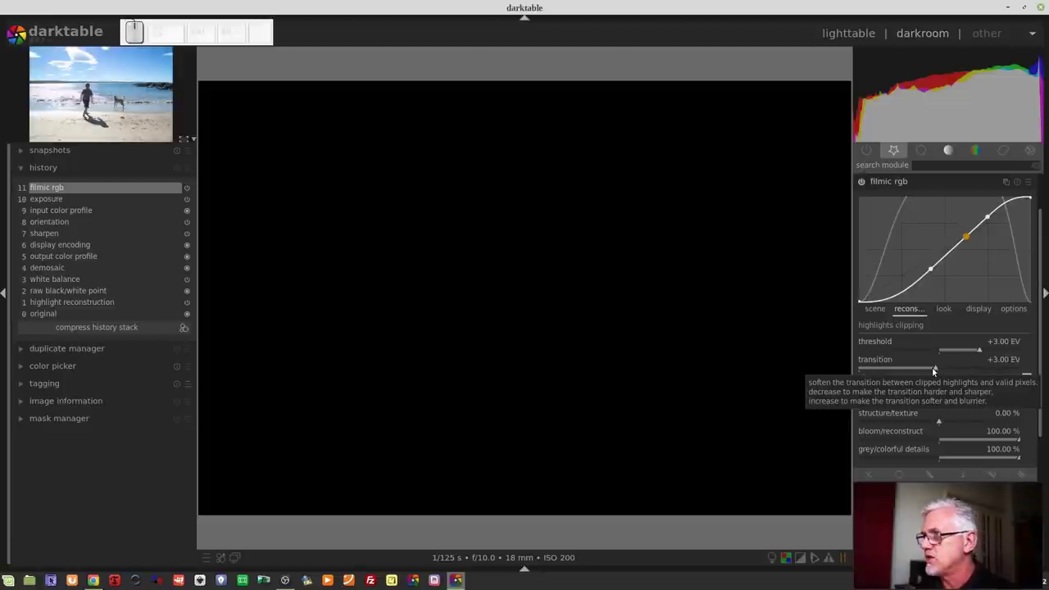
left_click(841, 369)
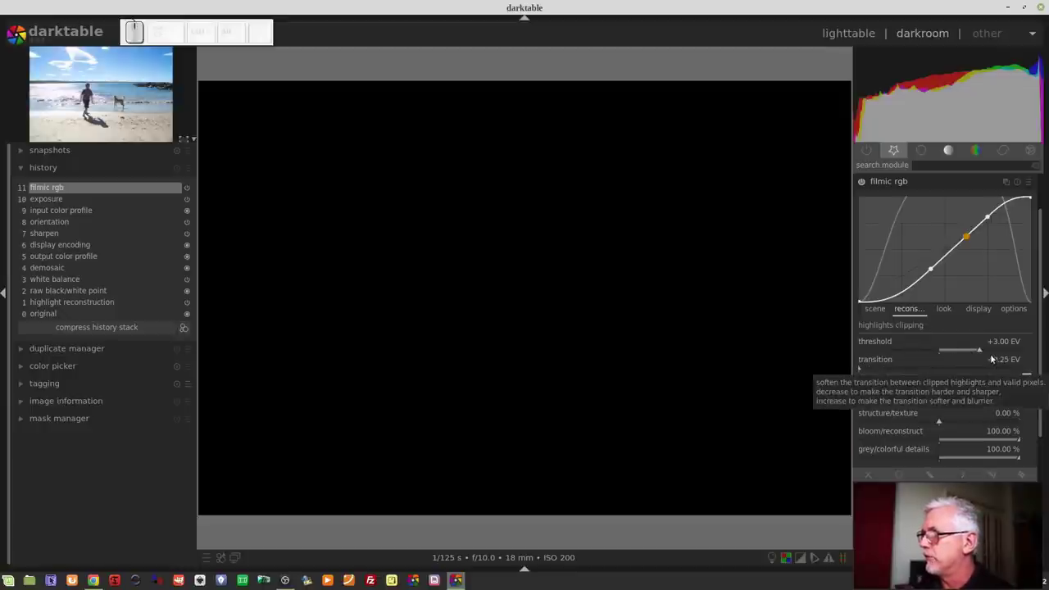
left_click_drag(981, 355, 913, 355)
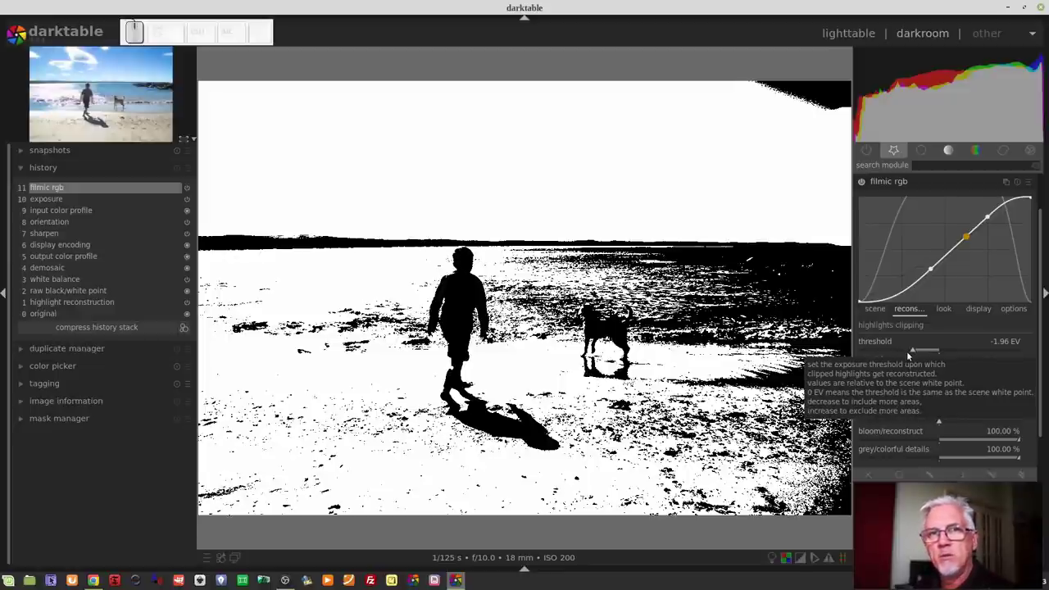
left_click_drag(917, 350, 928, 354)
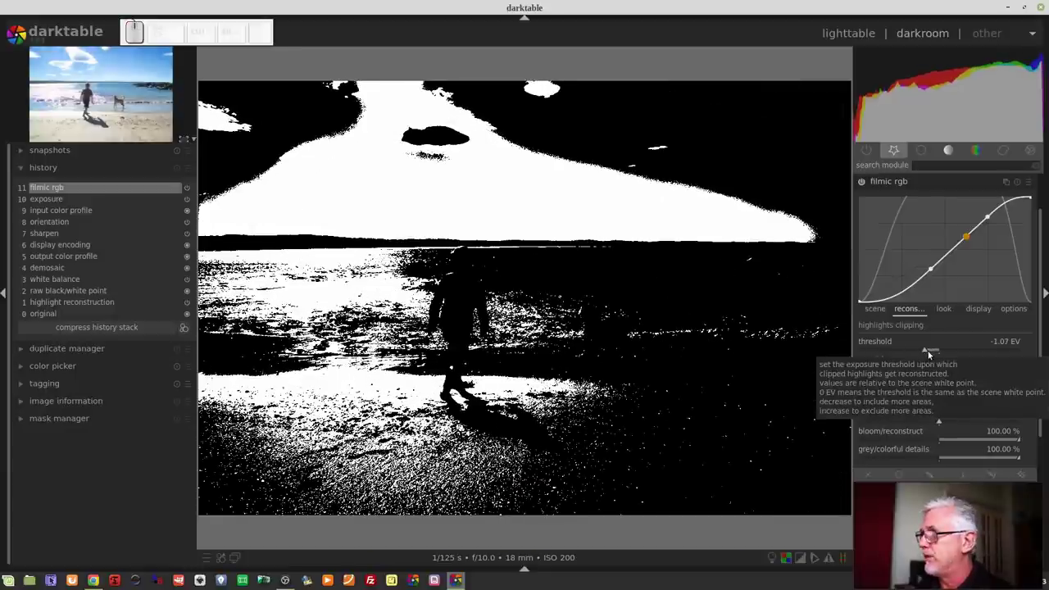
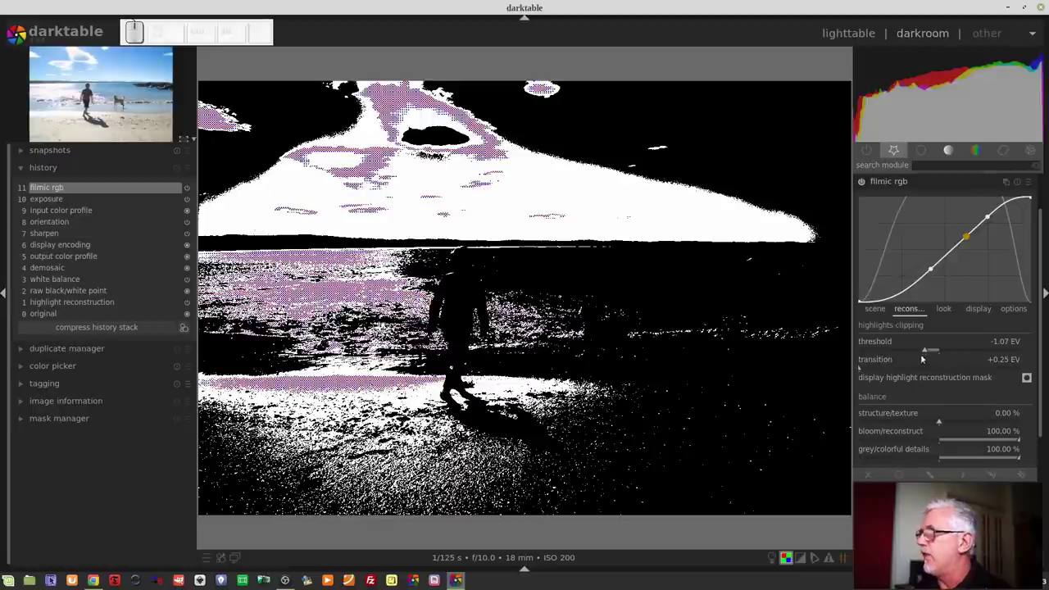
left_click_drag(927, 353, 344, 405)
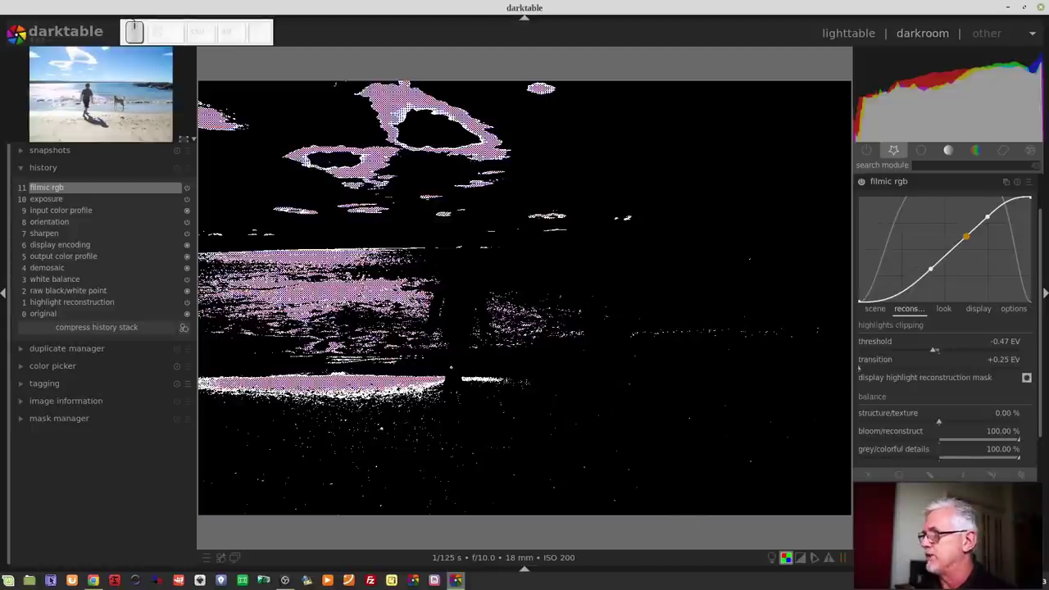
- Set filmic's highlight reconstruction transition to +1.00 EV, then to +1.50 EV
left_click(785, 559)
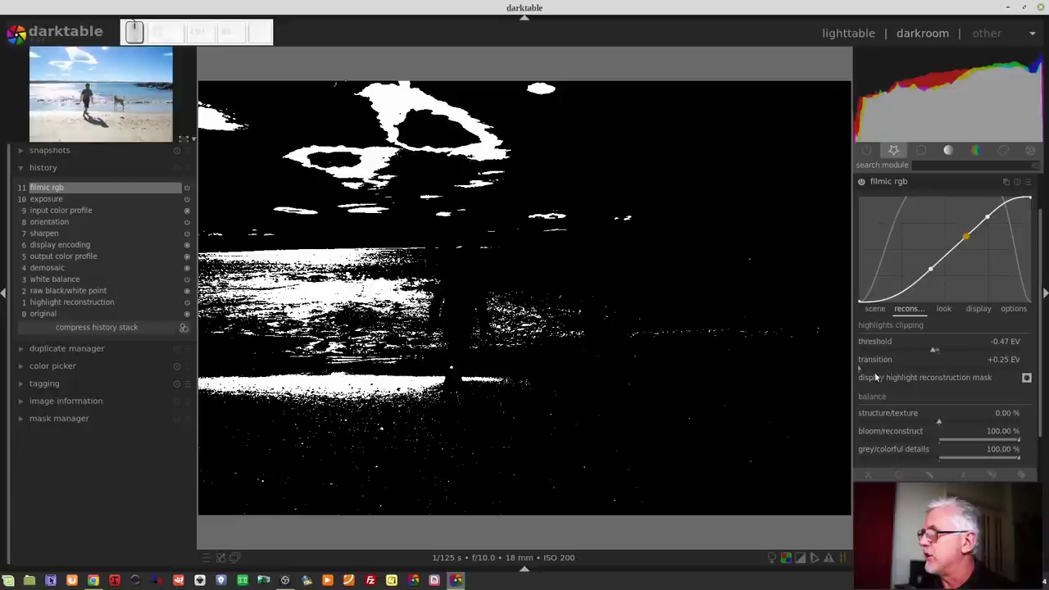
right_click(870, 367)
key("1")
key("Return")
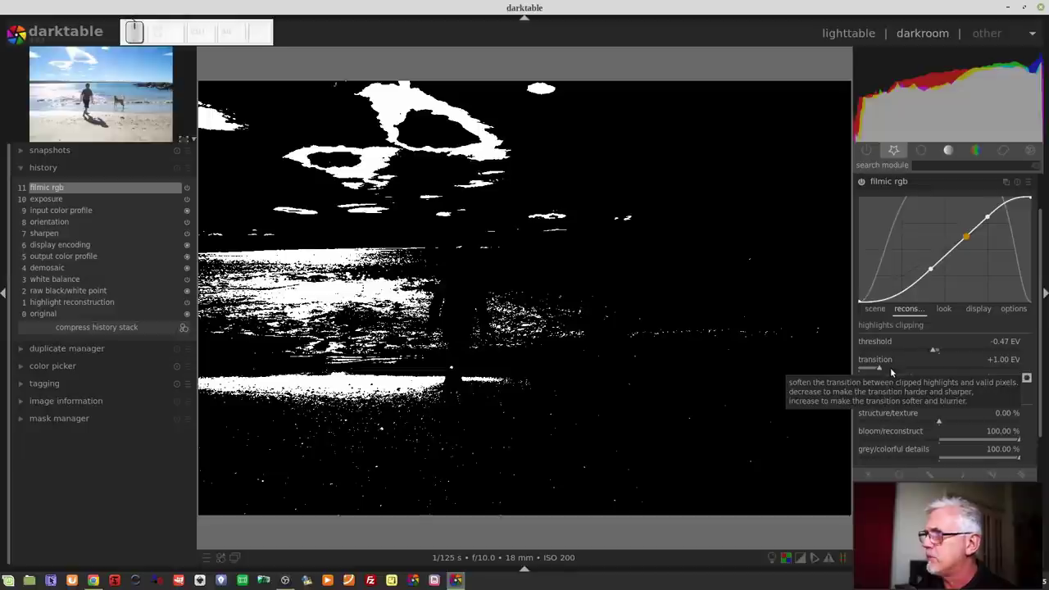
right_click(892, 368)
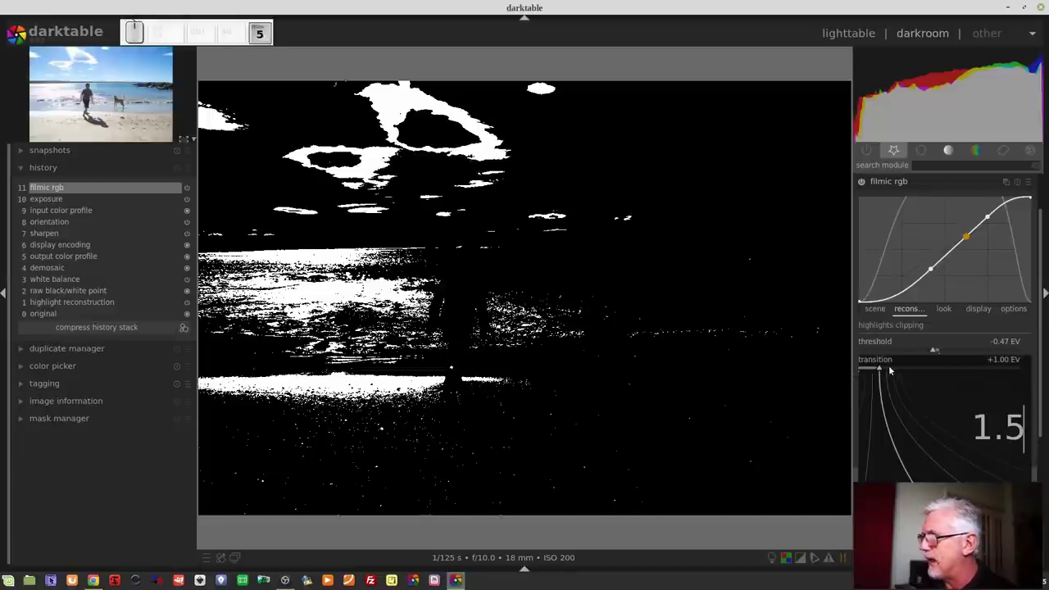
key("Return")
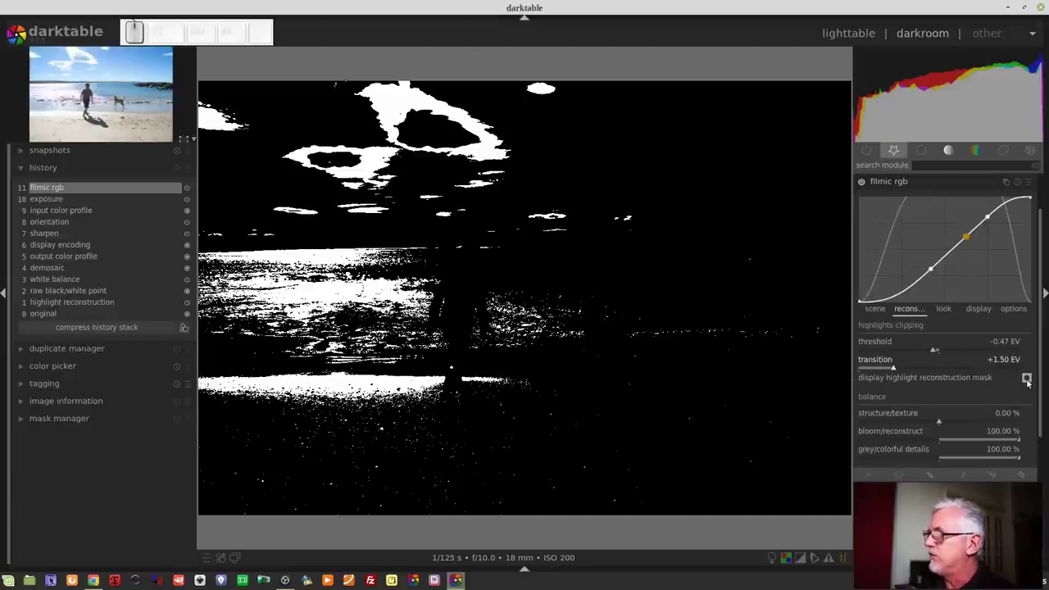
left_click(1031, 382)
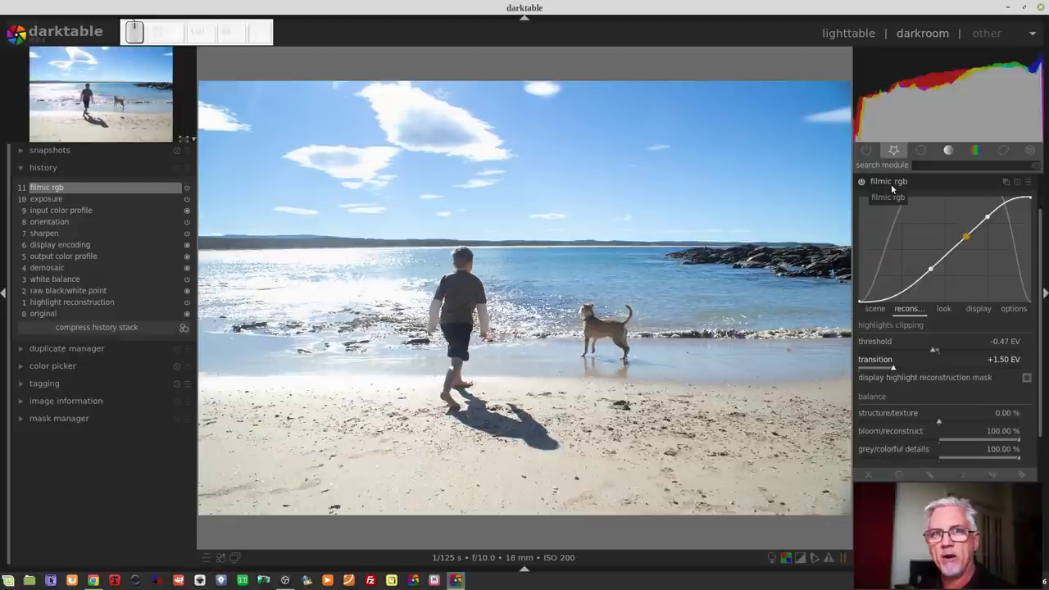
left_click(865, 184)
left_click(866, 184)
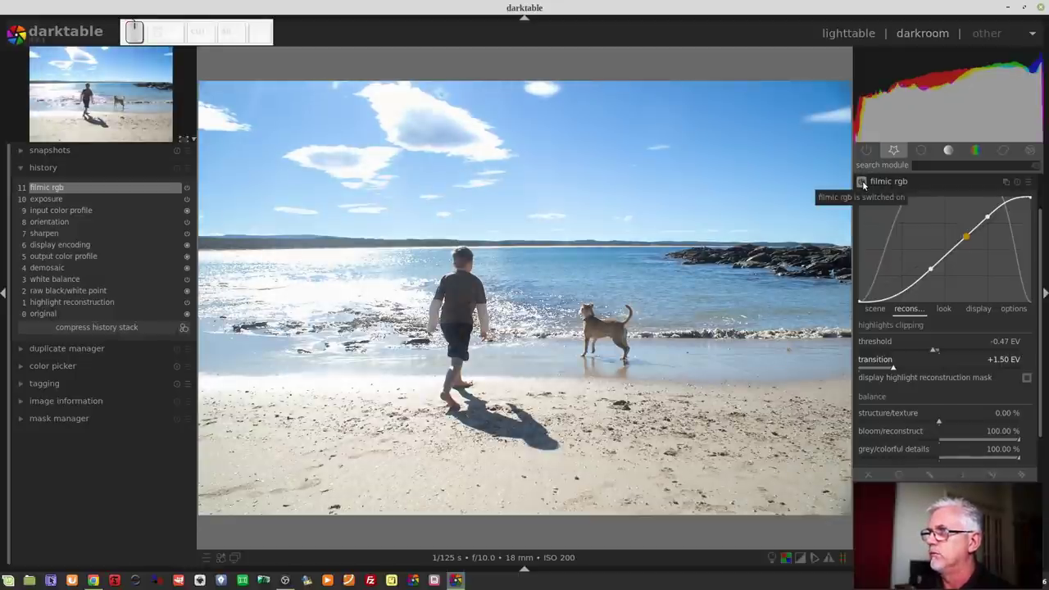
left_click(867, 184)
left_click(870, 184)
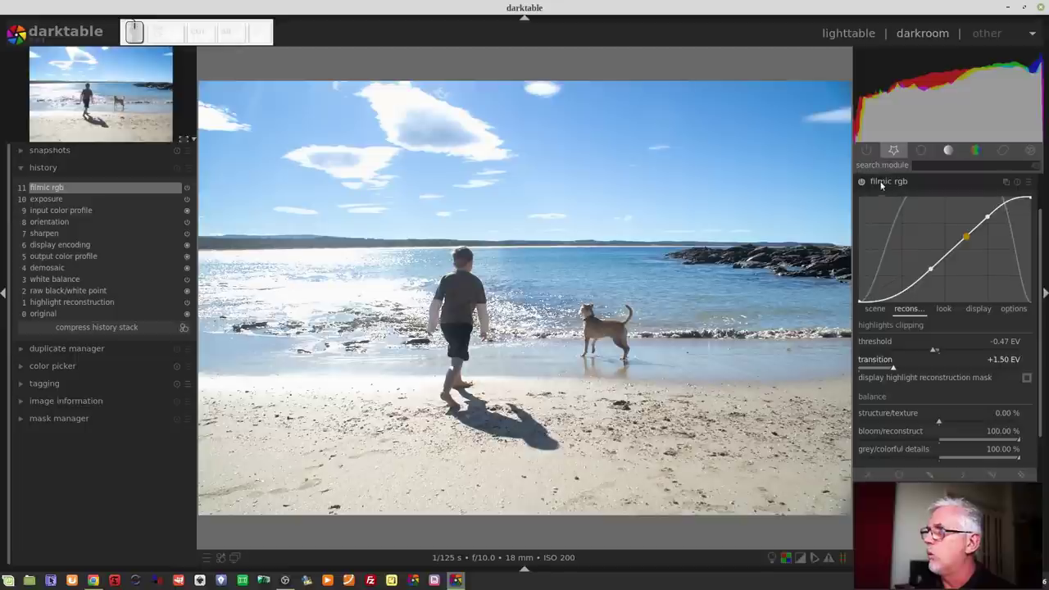
left_click(862, 184)
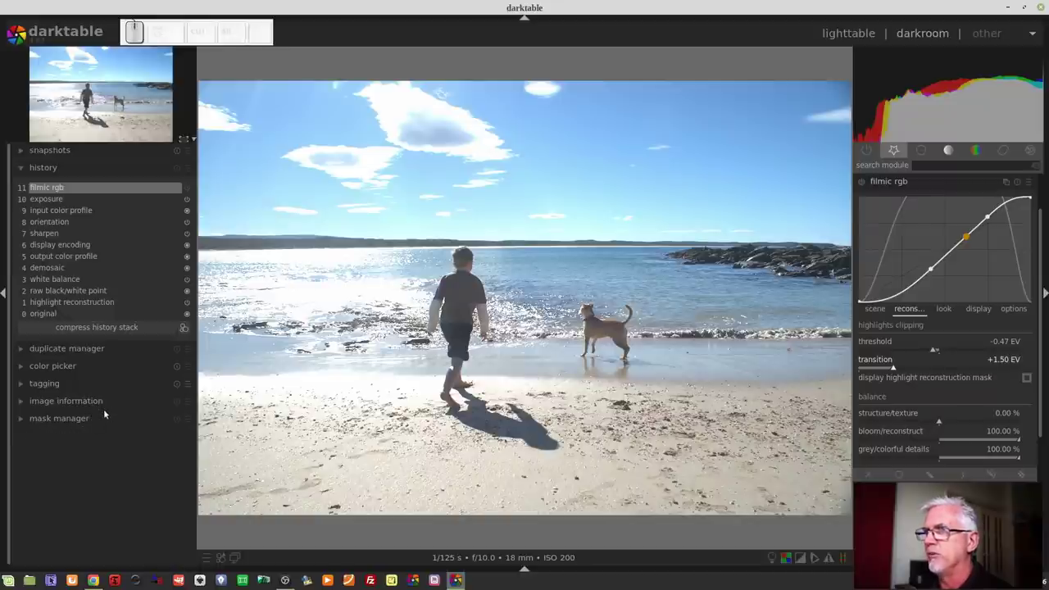
- Expand the image information panel showing the Minolta Dynax 7D metadata
left_click(89, 404)
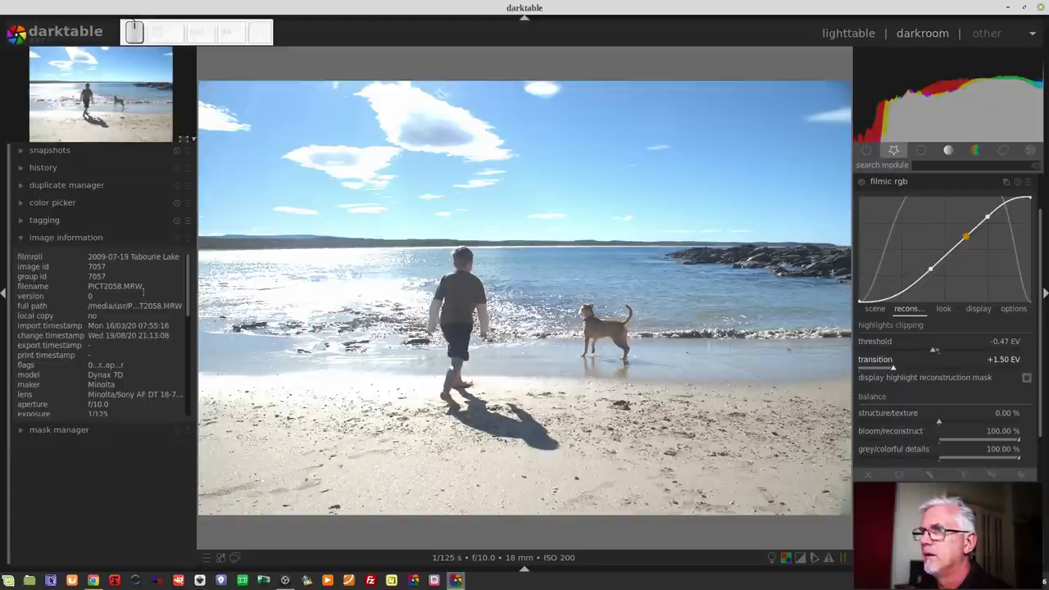
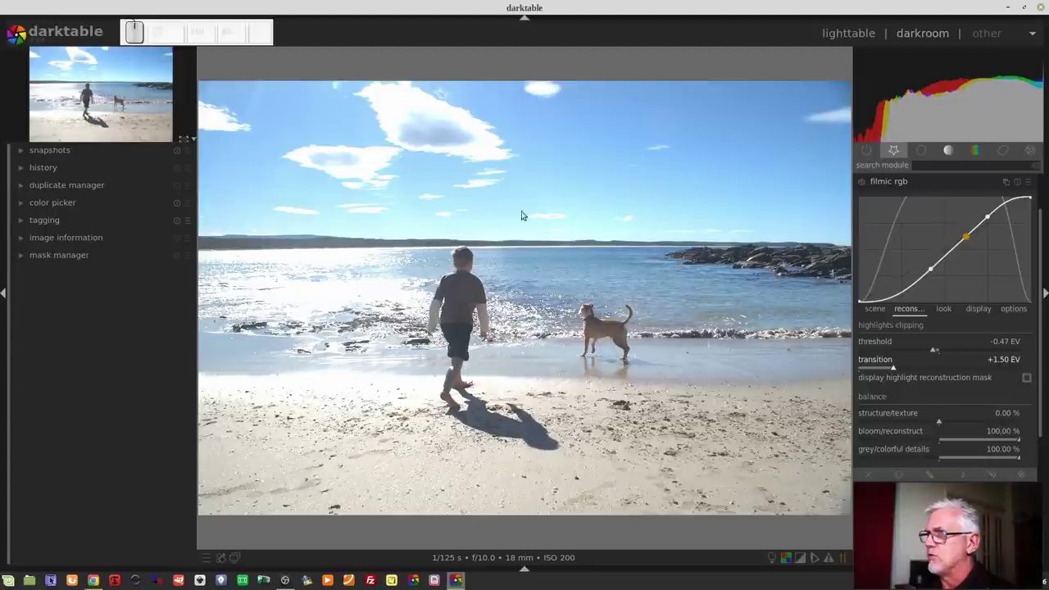
- Adjust filmic's structure/texture balance, first about -53 % then up to about 60 %
left_click(863, 184)
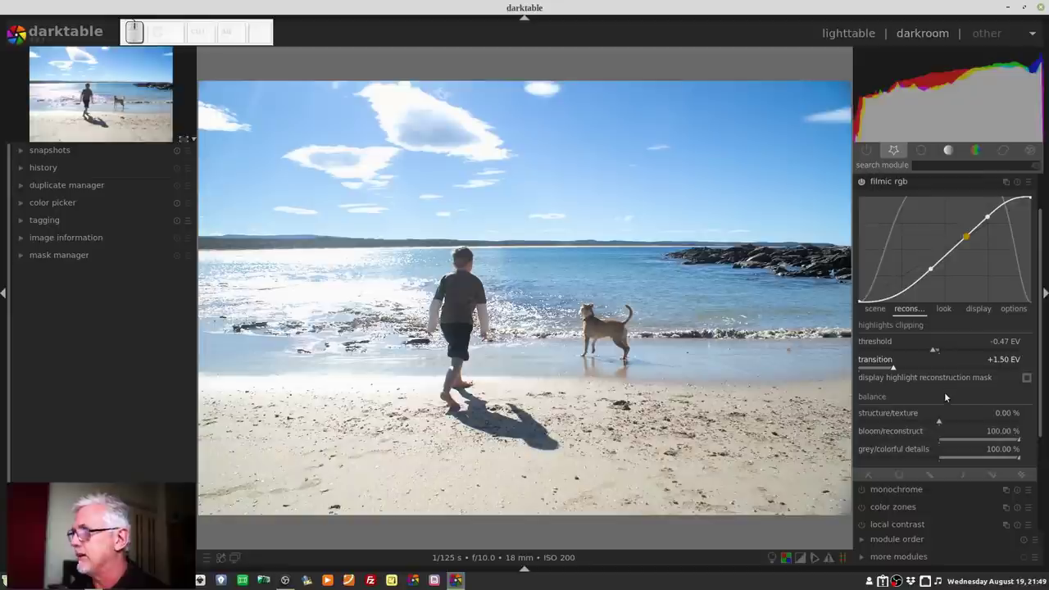
left_click_drag(909, 423, 948, 398)
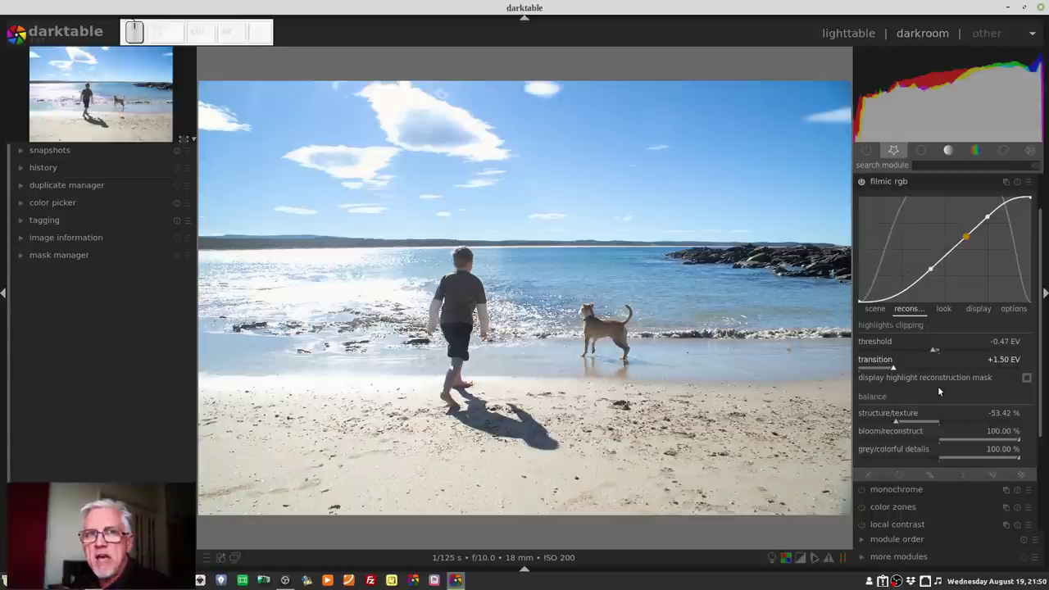
left_click_drag(899, 423, 957, 395)
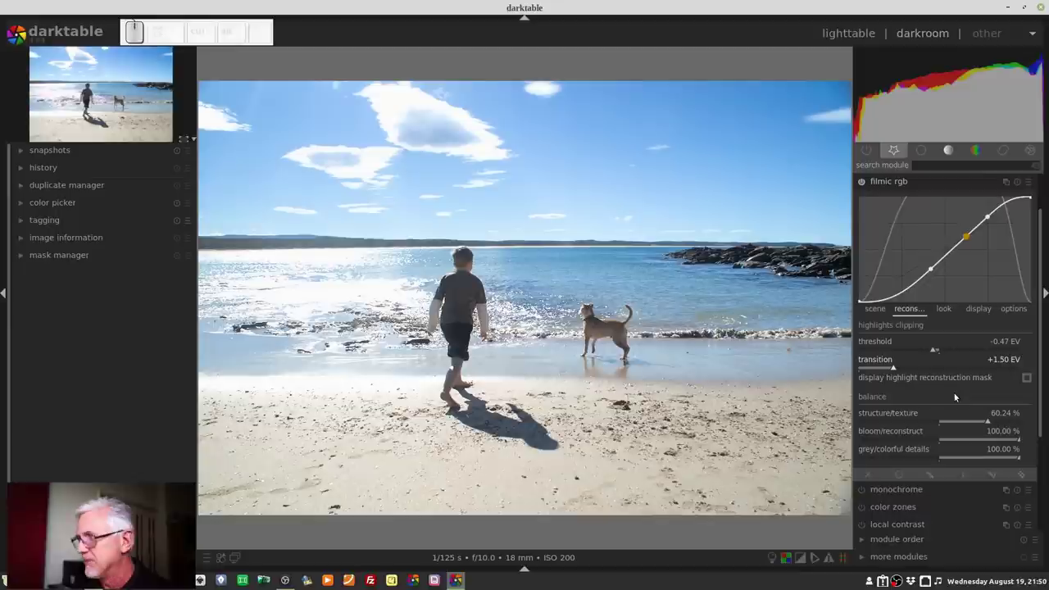
- Reset filmic's structure/texture balance to 0 %
left_click(948, 425)
key("0")
key("Return")
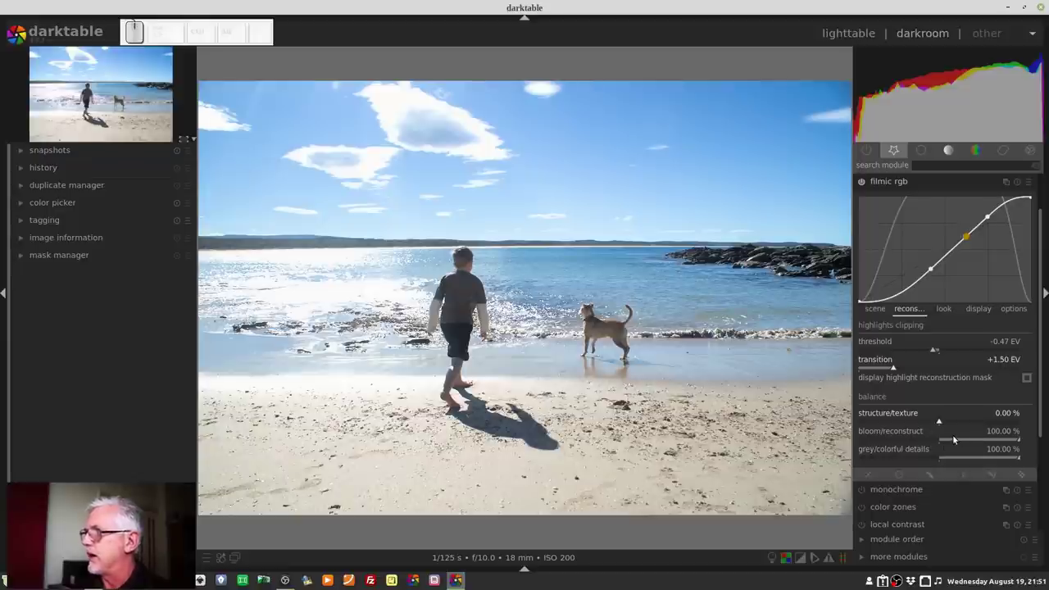
- Try bloom/reconstruct near -87 %, then set it and grey/colorful details to 0 %
left_click_drag(954, 439, 872, 445)
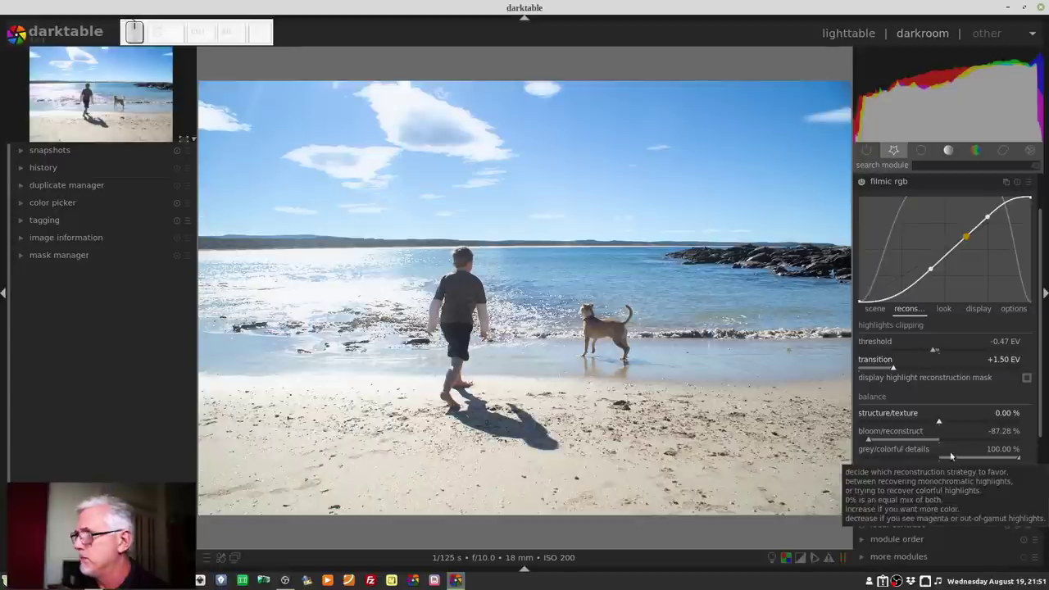
left_click_drag(889, 442, 998, 445)
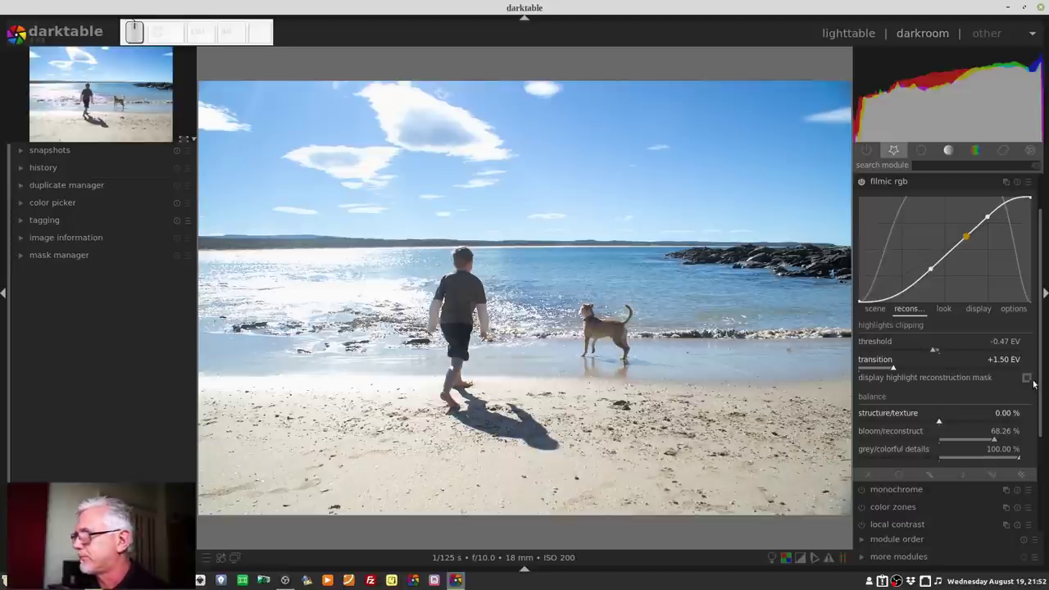
left_click(945, 442)
key("0")
key("Return")
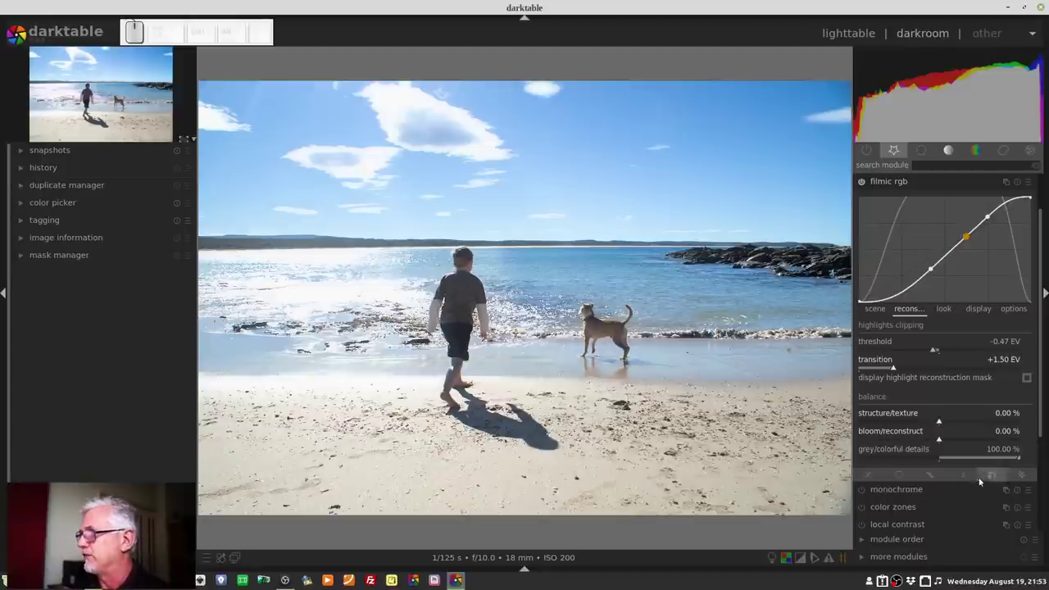
left_click(945, 459)
key("Return")
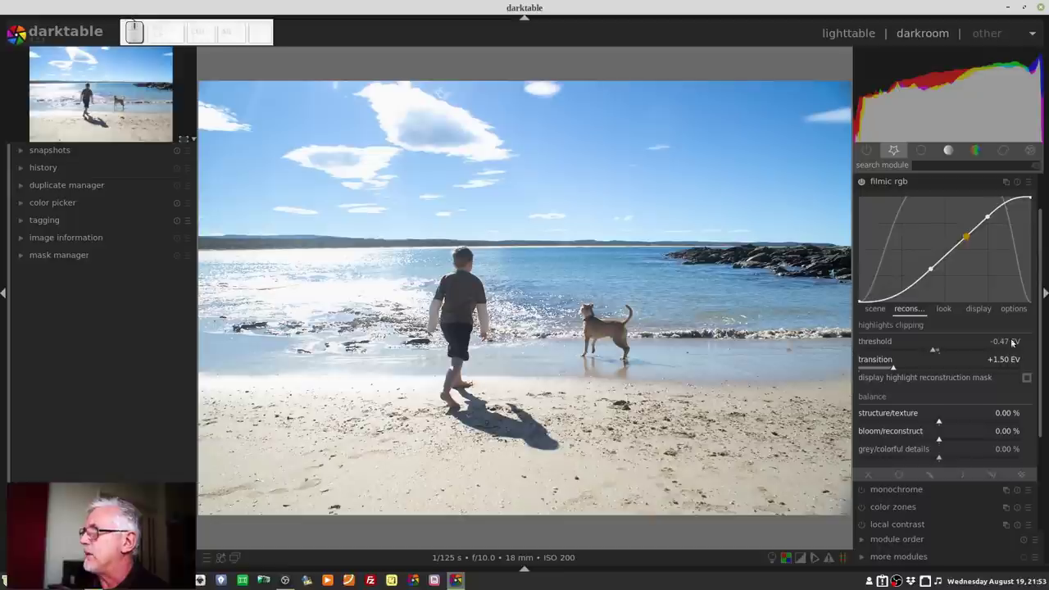
- Experiment with the filmic contrast slider in the look settings and settle it at 1.428
left_click(945, 311)
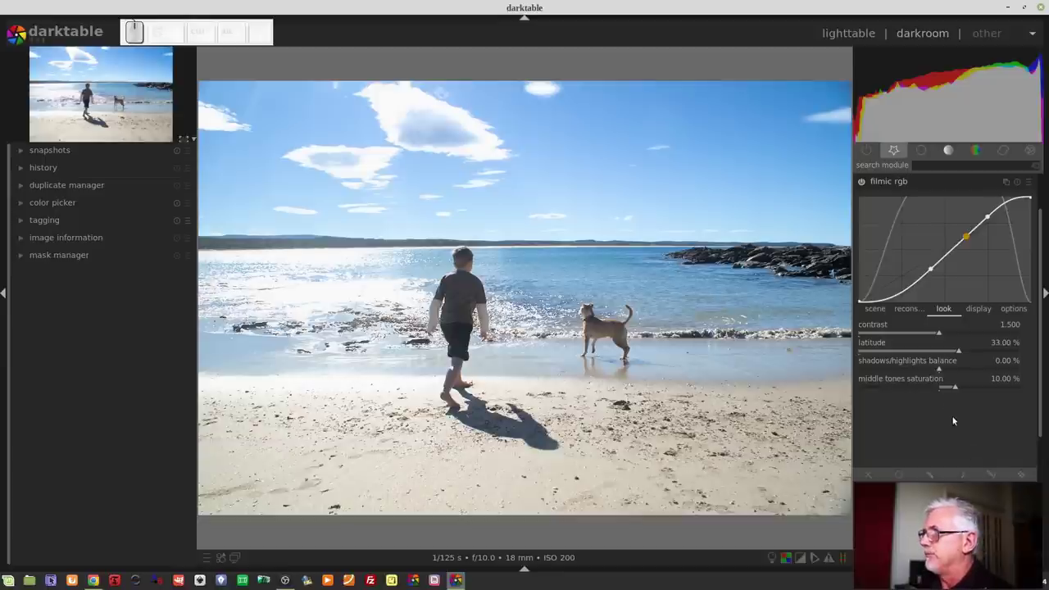
left_click_drag(937, 335, 891, 334)
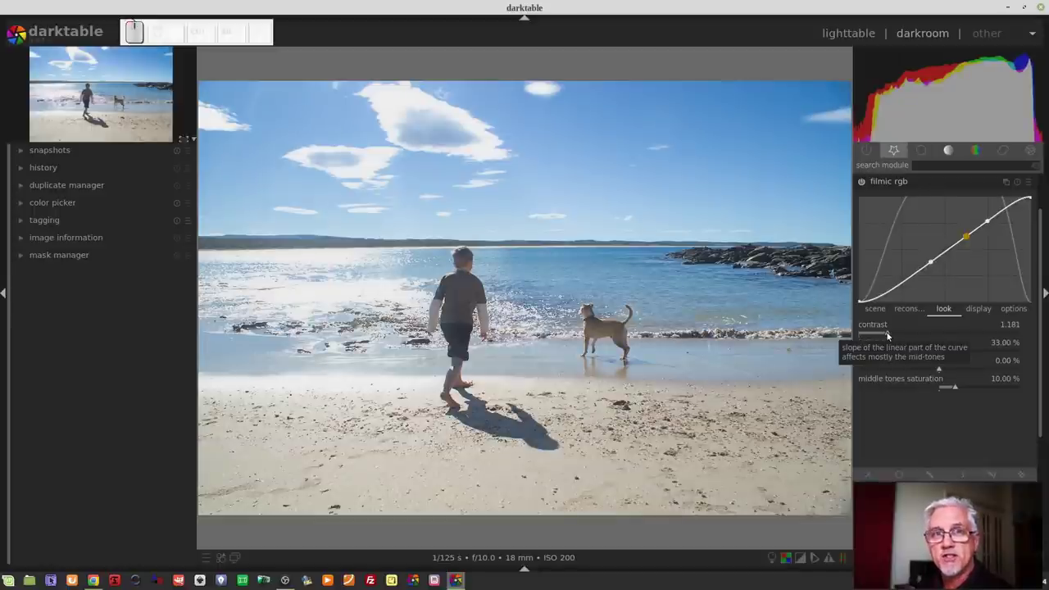
left_click_drag(895, 337, 976, 261)
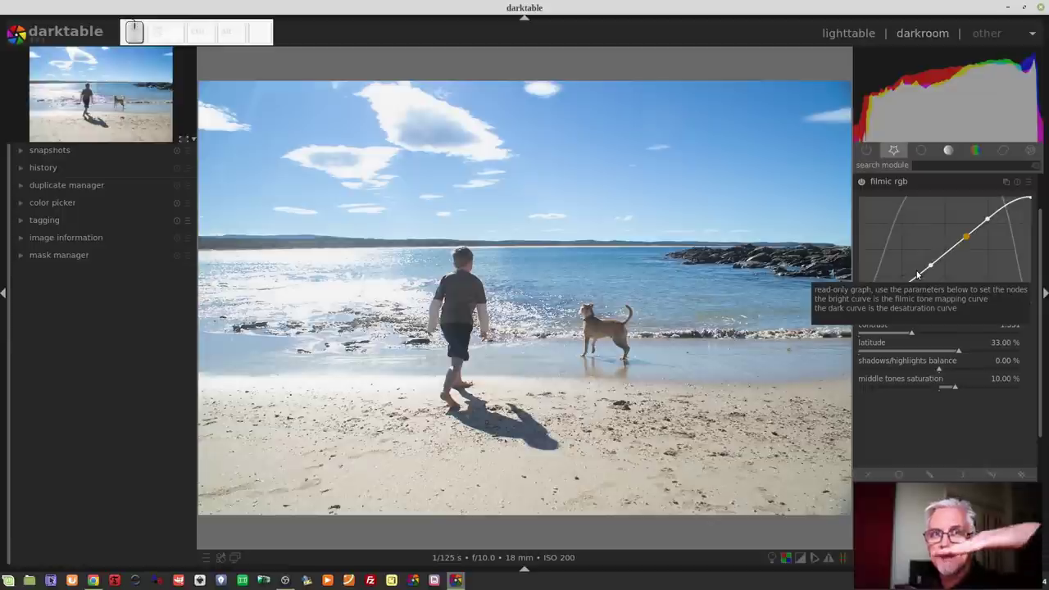
left_click_drag(905, 336, 944, 266)
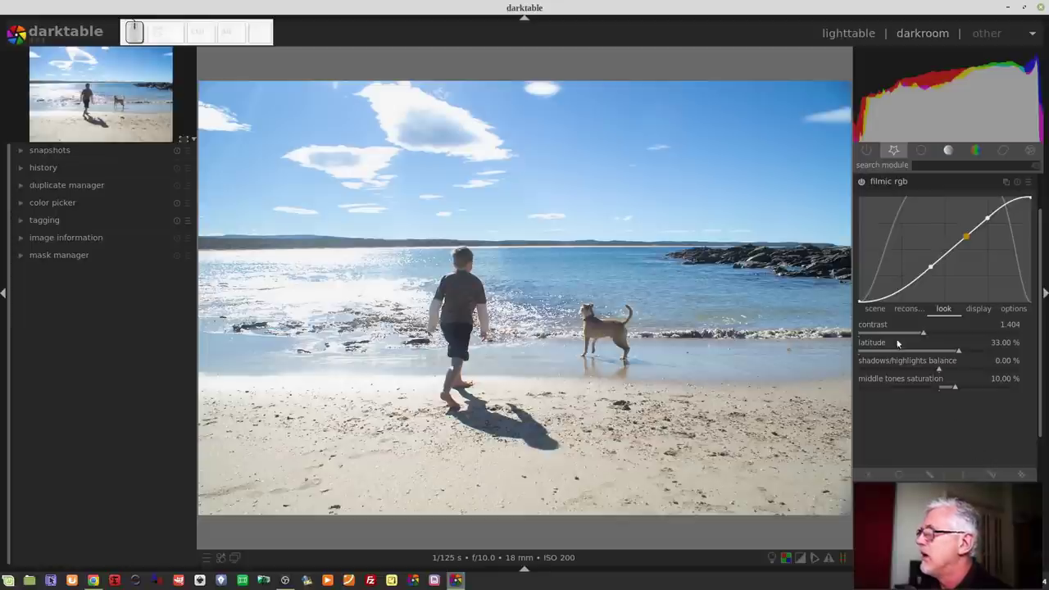
left_click_drag(926, 334, 959, 345)
left_click_drag(960, 345, 1031, 204)
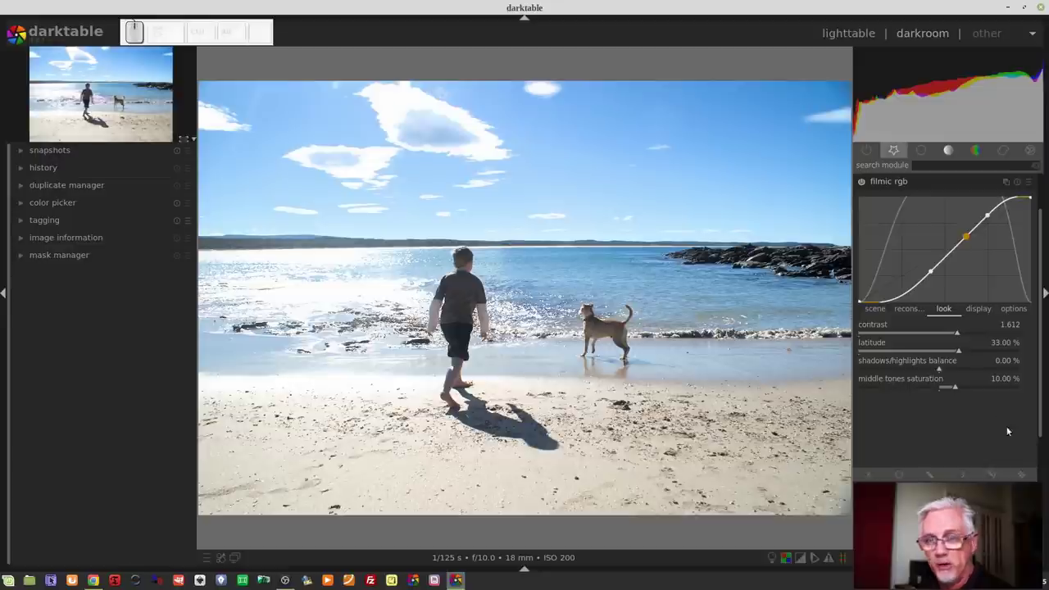
- Experiment with middle tones saturation, taking it below zero
left_click_drag(938, 333, 916, 337)
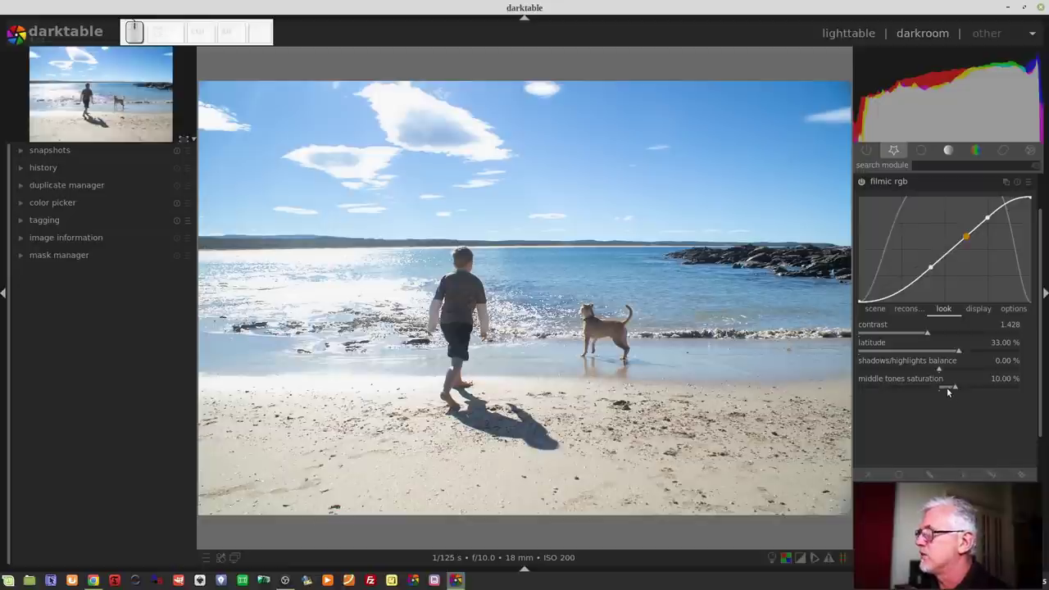
left_click_drag(942, 388, 925, 367)
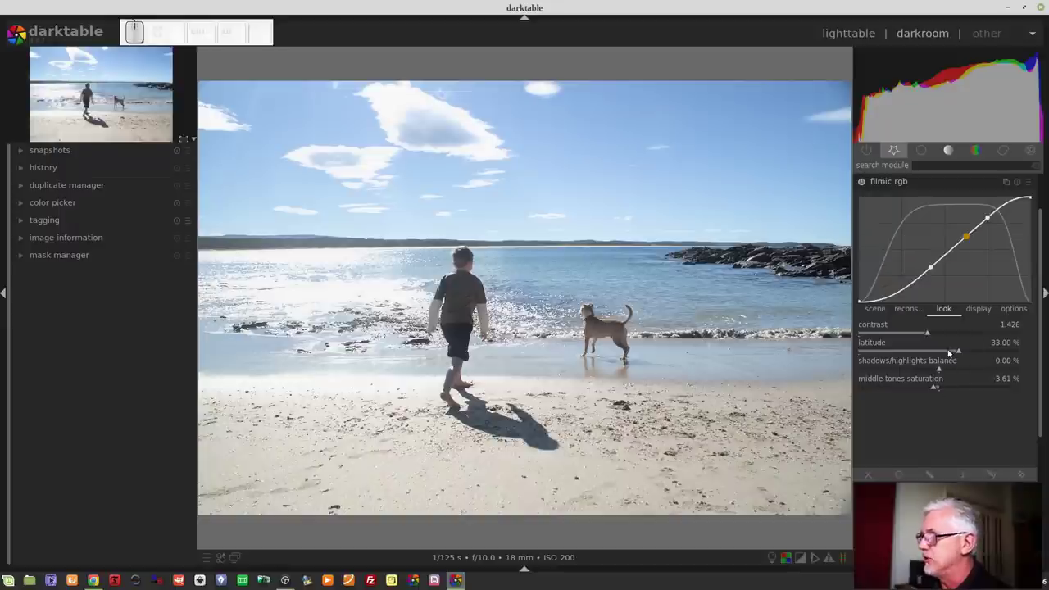
- Widen the latitude to 43.32 % and set middle tones saturation to 7.81 %
left_click_drag(959, 352, 997, 354)
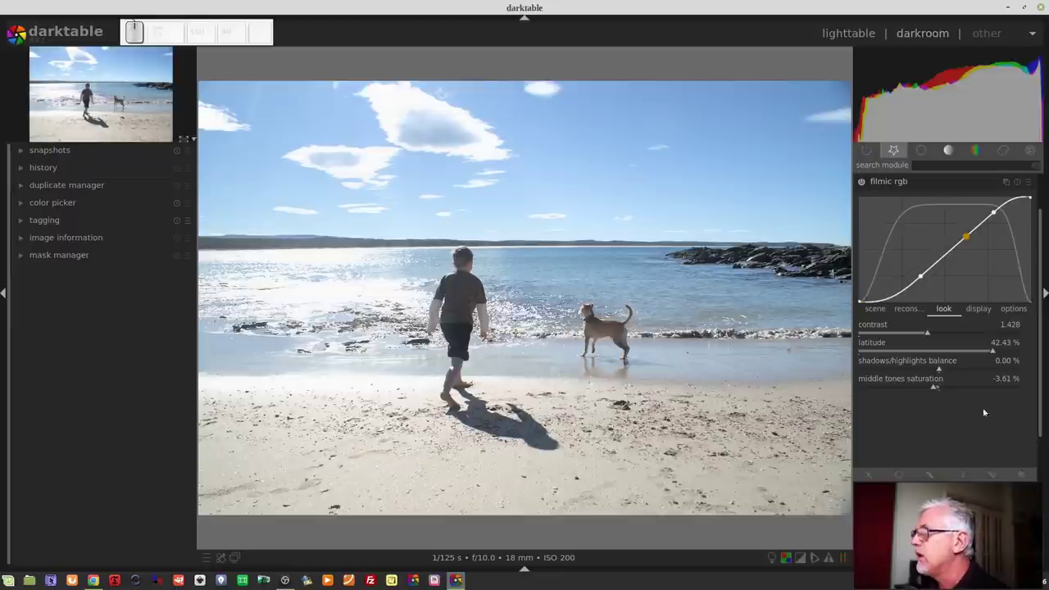
left_click_drag(996, 353, 900, 357)
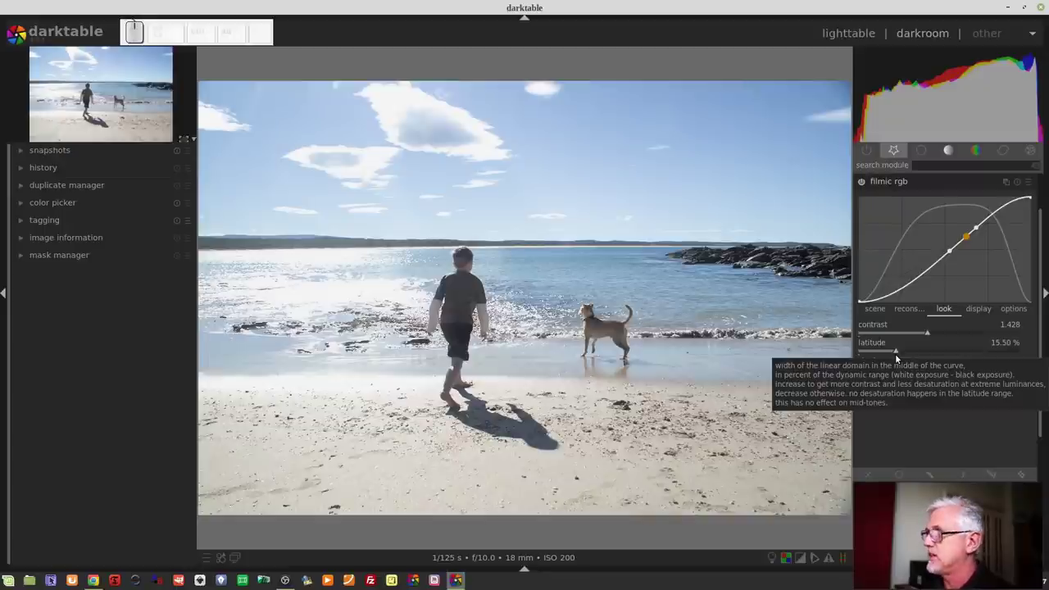
left_click_drag(934, 357, 985, 417)
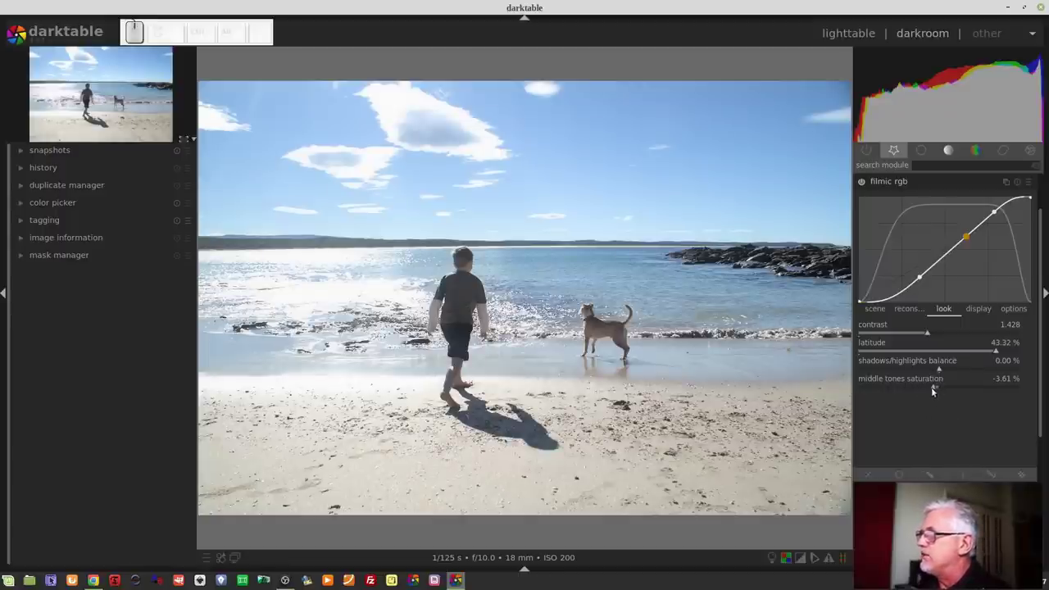
left_click_drag(936, 391, 956, 396)
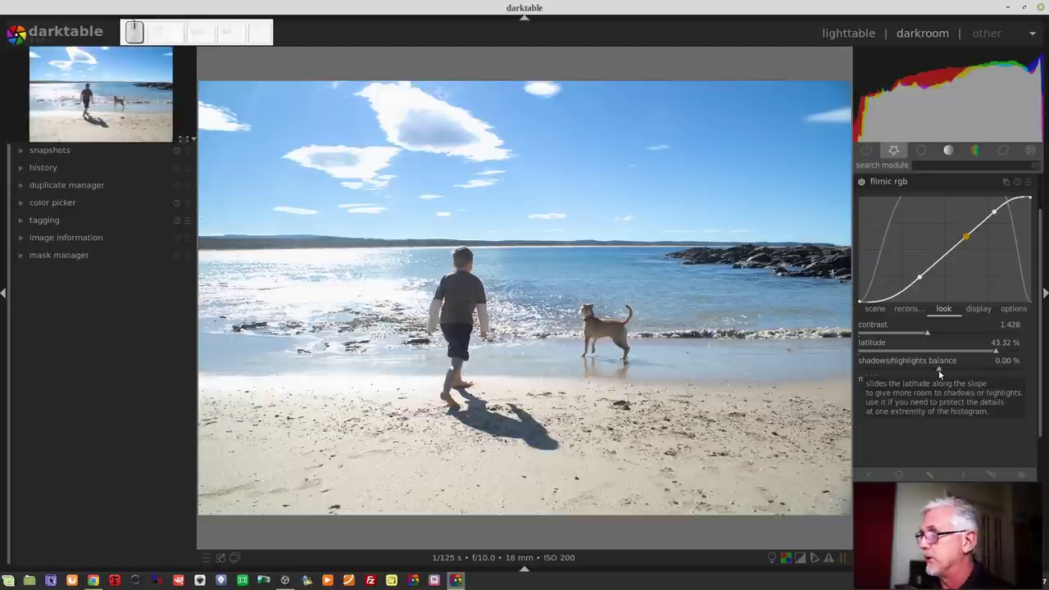
left_click_drag(937, 372, 907, 373)
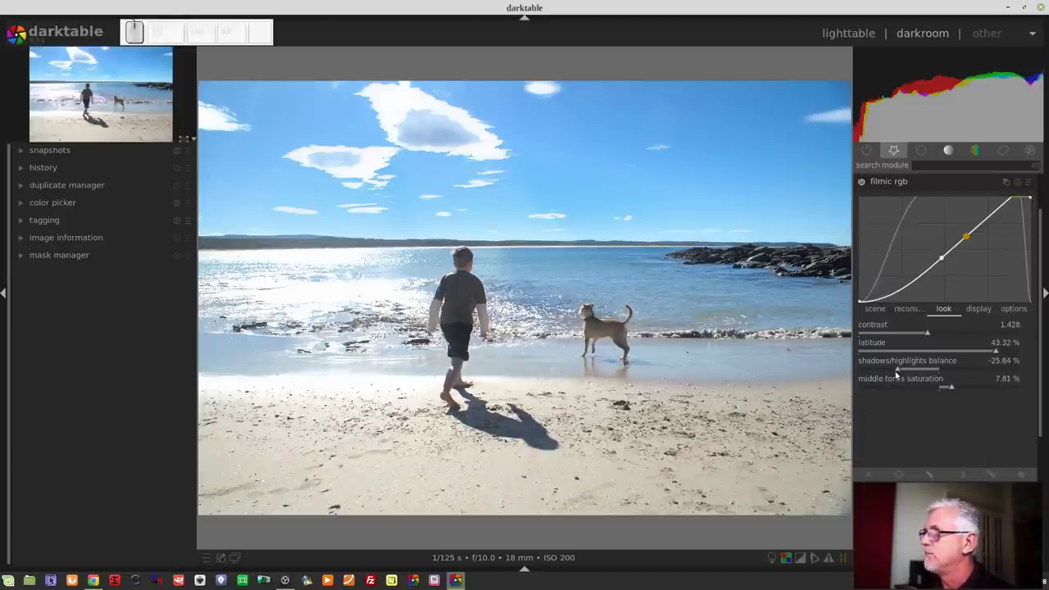
left_click_drag(904, 374, 956, 355)
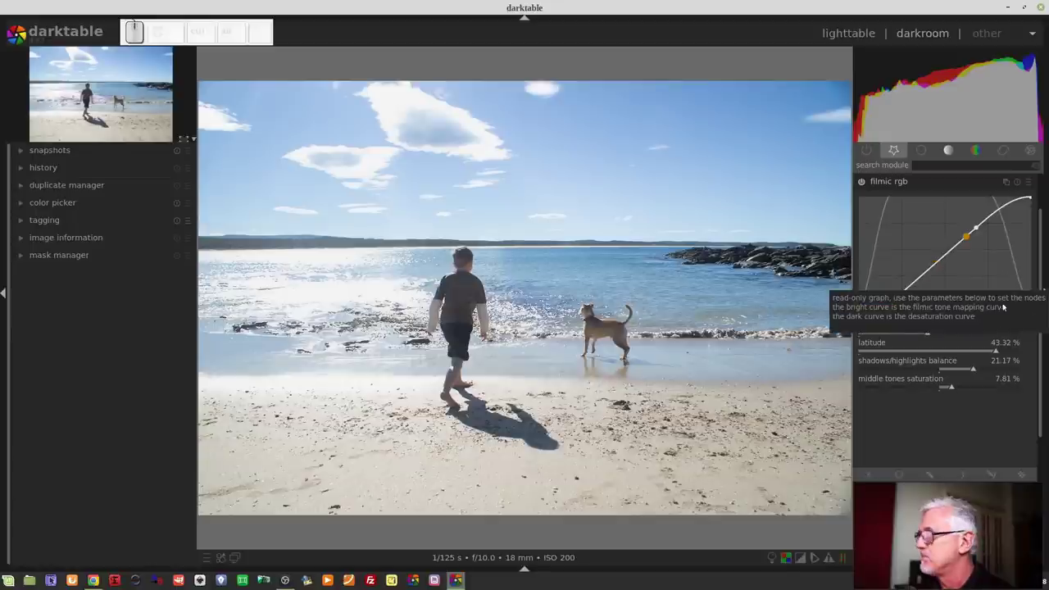
left_click(968, 370)
key("0")
key("Return")
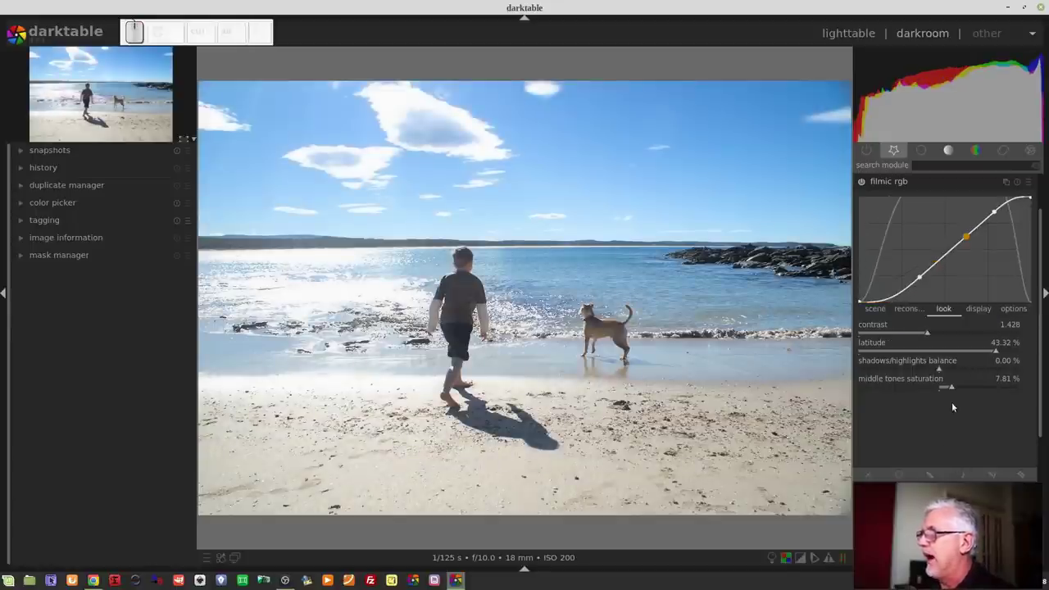
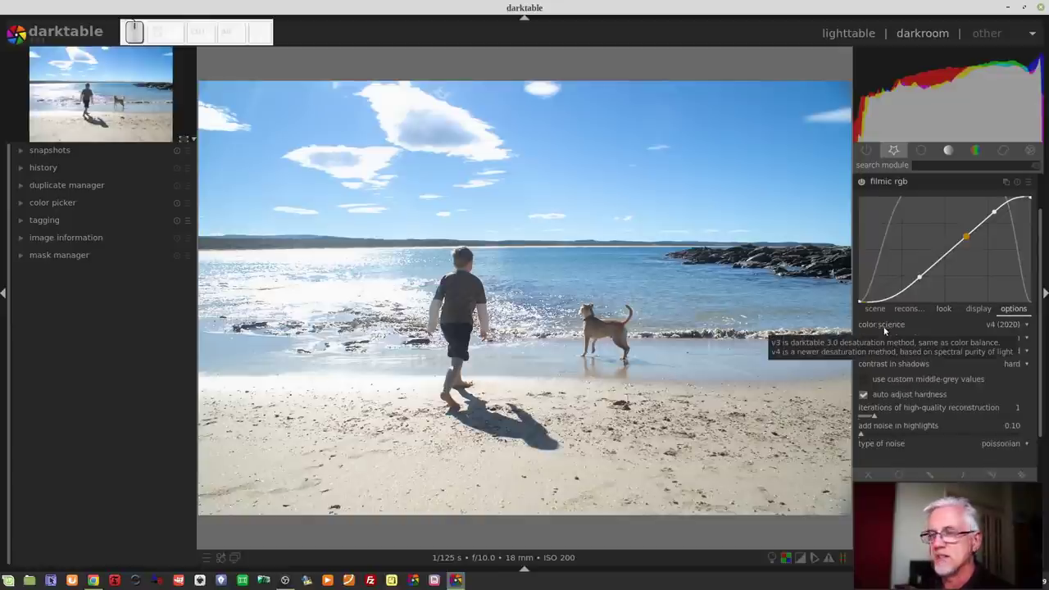
- Set filmic rgb's color science to v3 (2019) in the options settings
left_click(1015, 329)
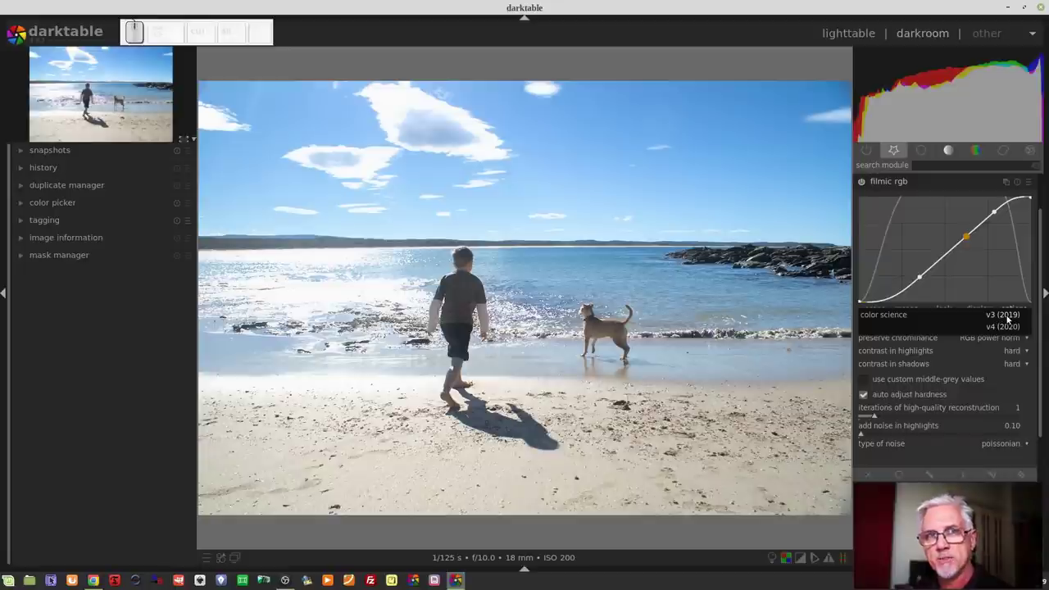
left_click(1006, 318)
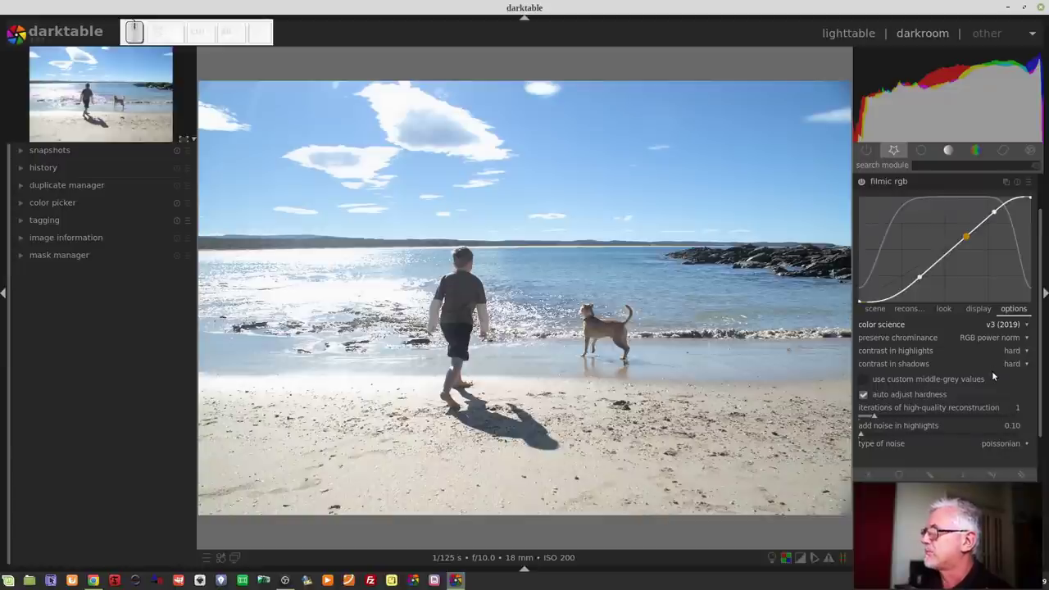
- Raise filmic's extreme luminance saturation from 4.92% to 11.36% in the look settings
left_click(948, 313)
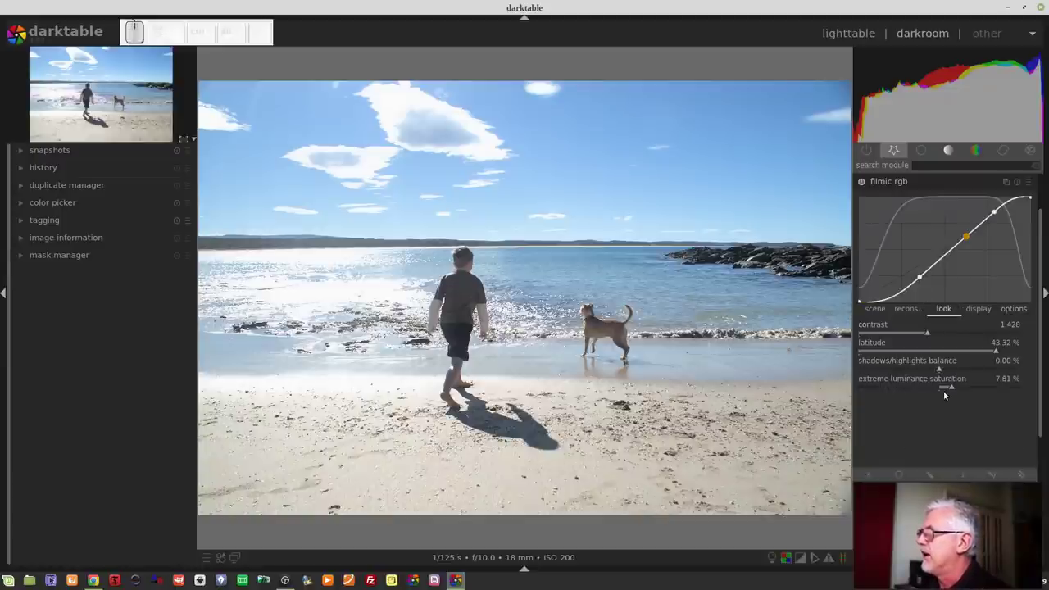
left_click_drag(950, 389, 902, 380)
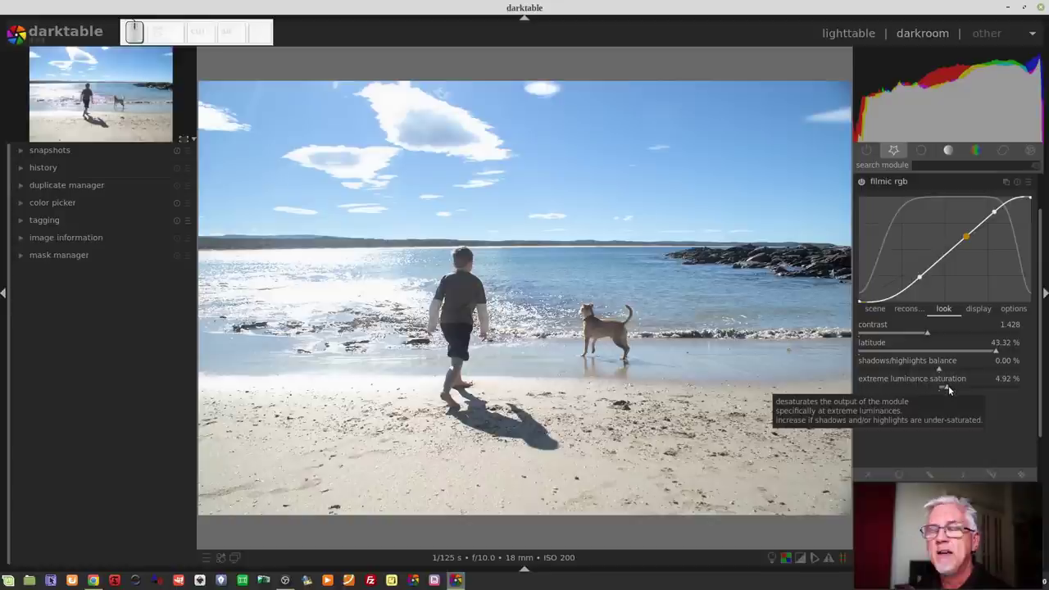
left_click_drag(955, 391, 958, 391)
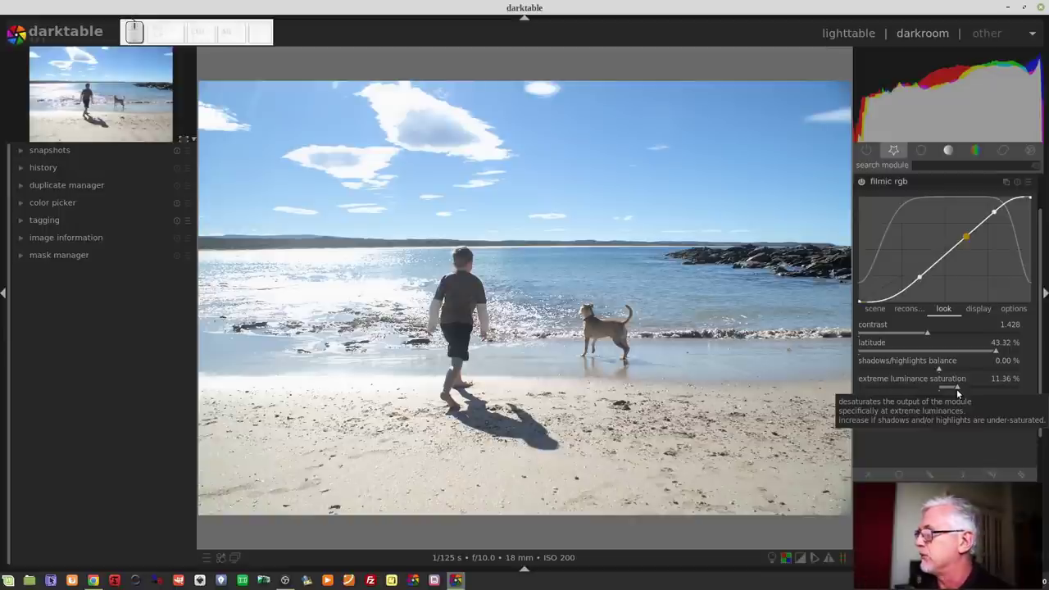
- Switch filmic rgb's color science back to v4 (2020)
left_click(951, 391)
left_click(1020, 312)
left_click(1013, 329)
- Review the other filmic options, keeping RGB power norm chrominance and hard highlight/shadow contrast
left_click(1015, 344)
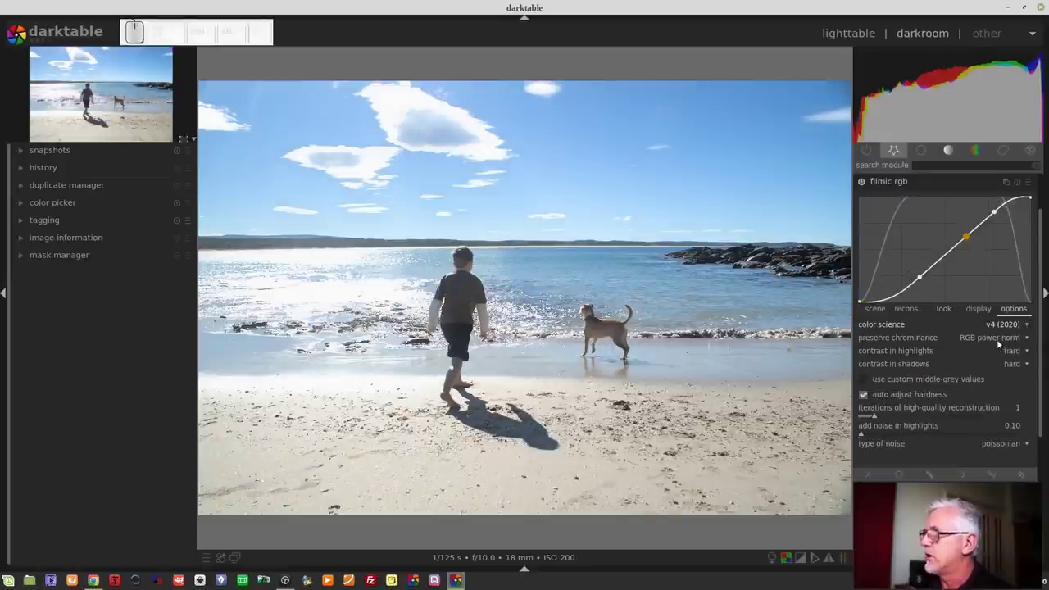
left_click(1001, 342)
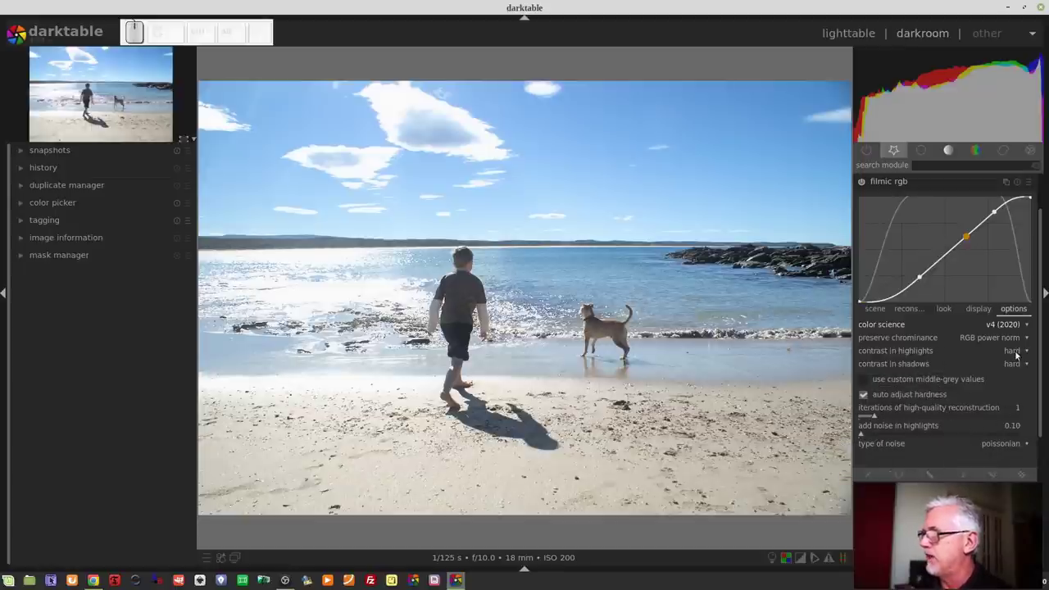
left_click(1020, 354)
left_click(1033, 387)
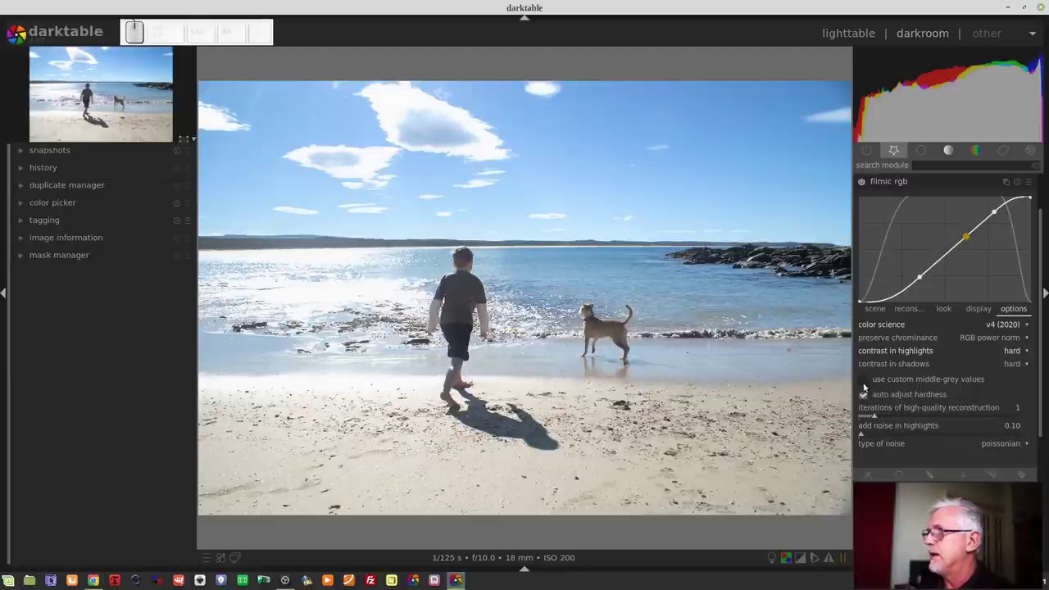
left_click(867, 381)
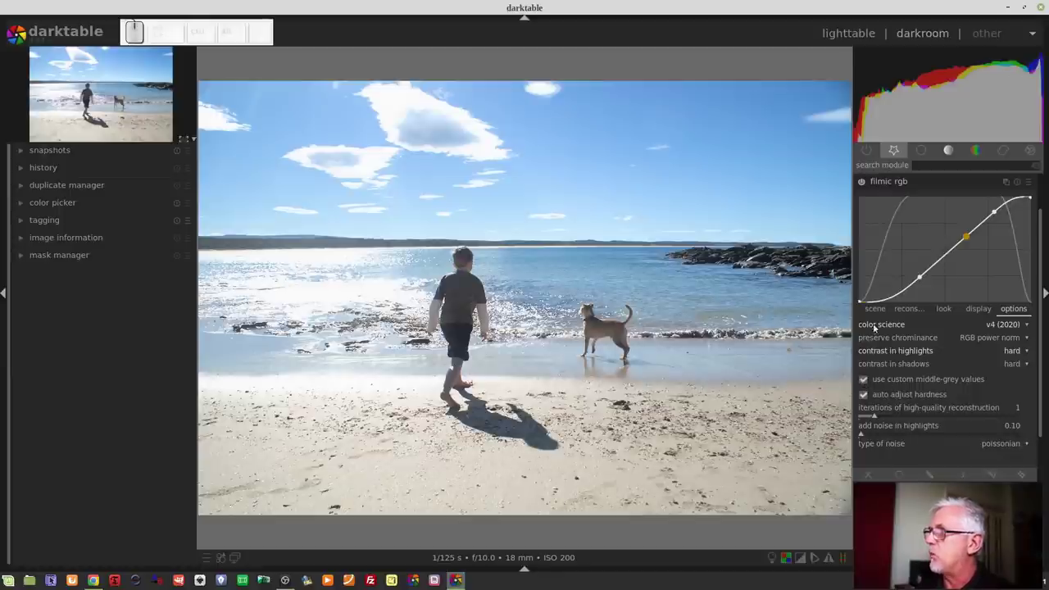
left_click(873, 313)
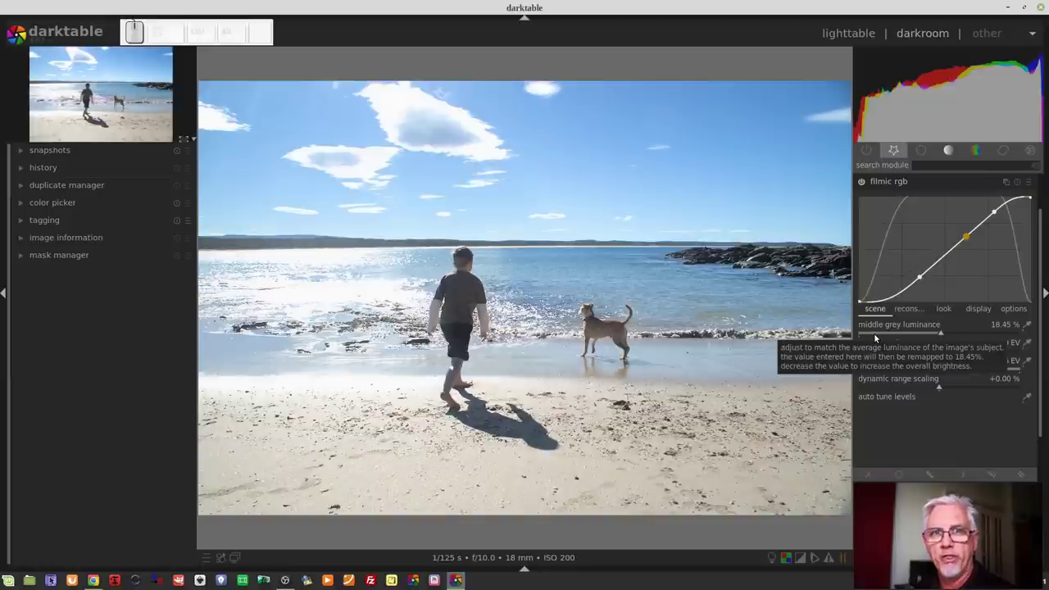
left_click(1008, 308)
left_click(868, 379)
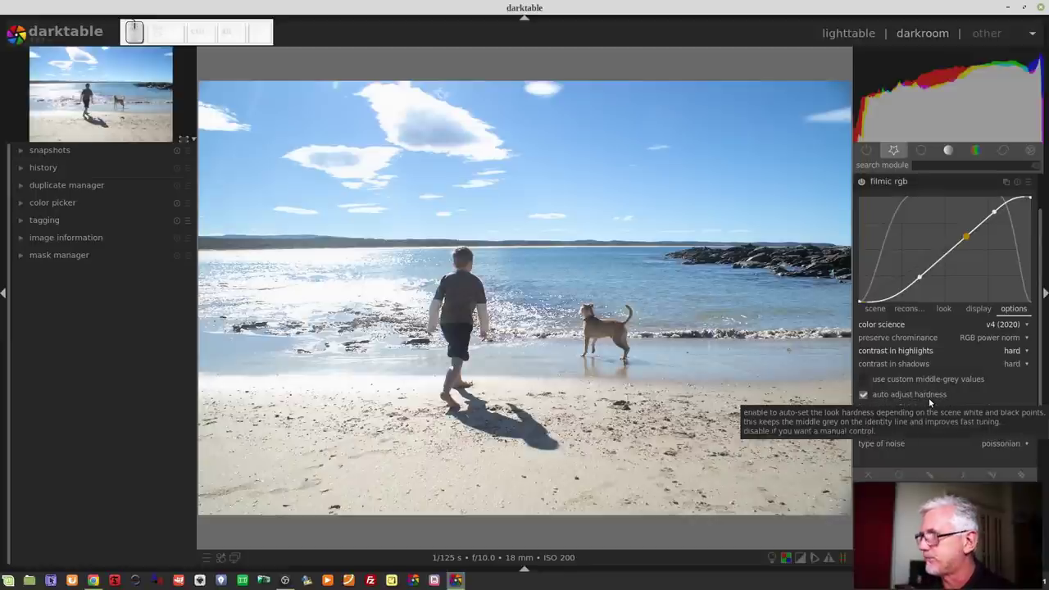
left_click(922, 399)
left_click_drag(922, 398, 950, 314)
left_click(950, 314)
middle_click(952, 315)
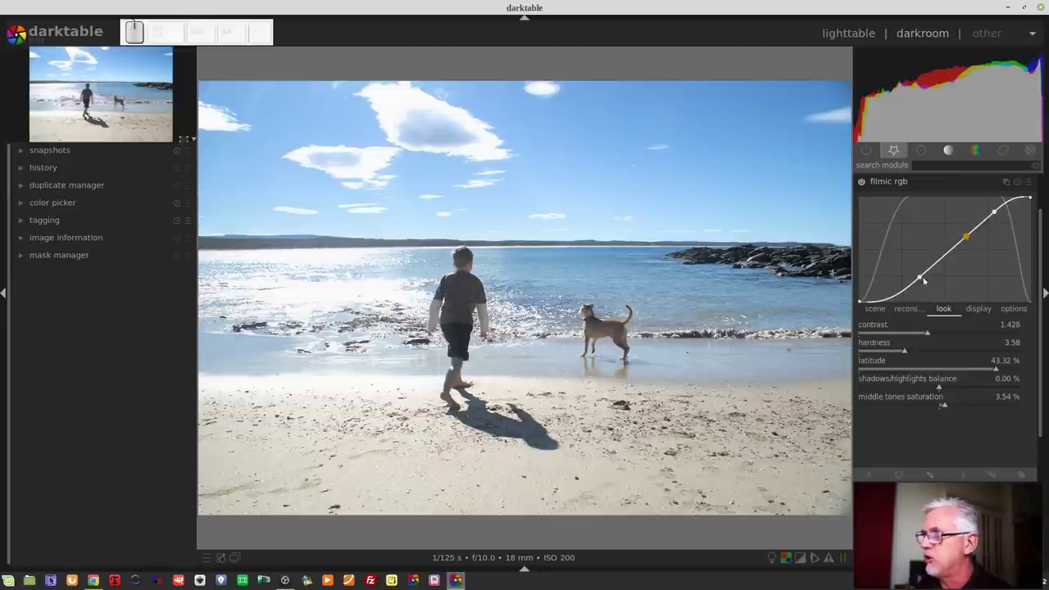
left_click_drag(892, 353, 934, 354)
middle_click(933, 354)
- Set filmic's iterations of high-quality reconstruction to 4
left_click(1012, 311)
left_click(878, 397)
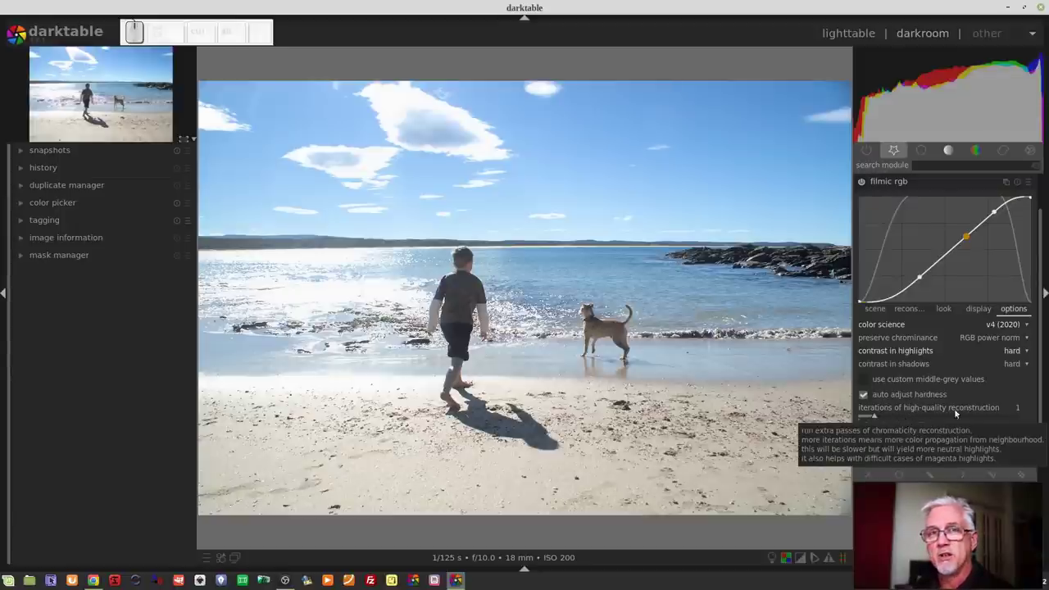
left_click(905, 420)
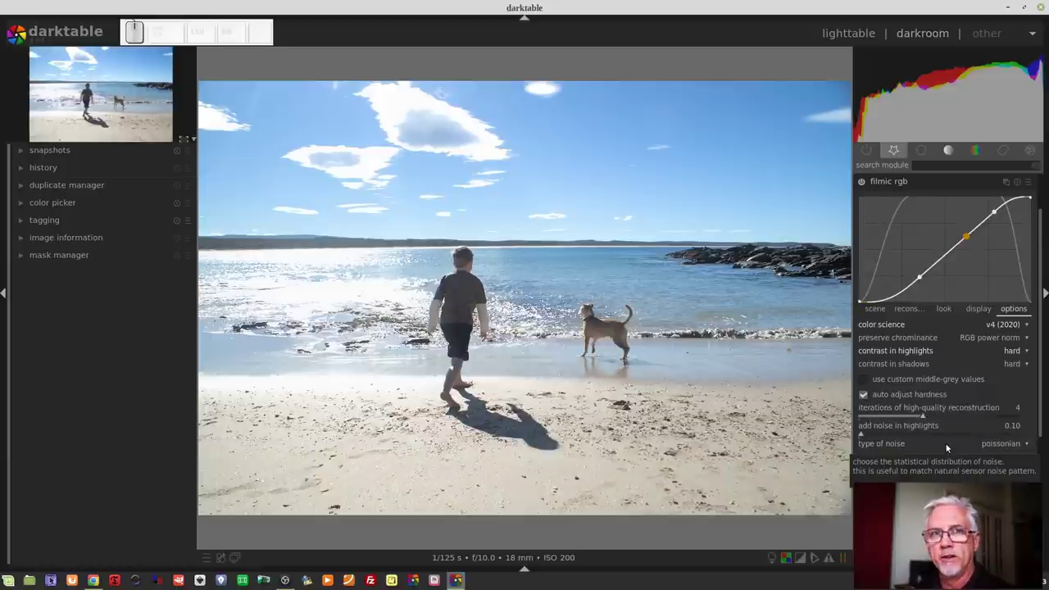
- Reset reconstruction iterations to 1, keep gaussian noise type and set added highlight noise to 0.23
left_click(872, 419)
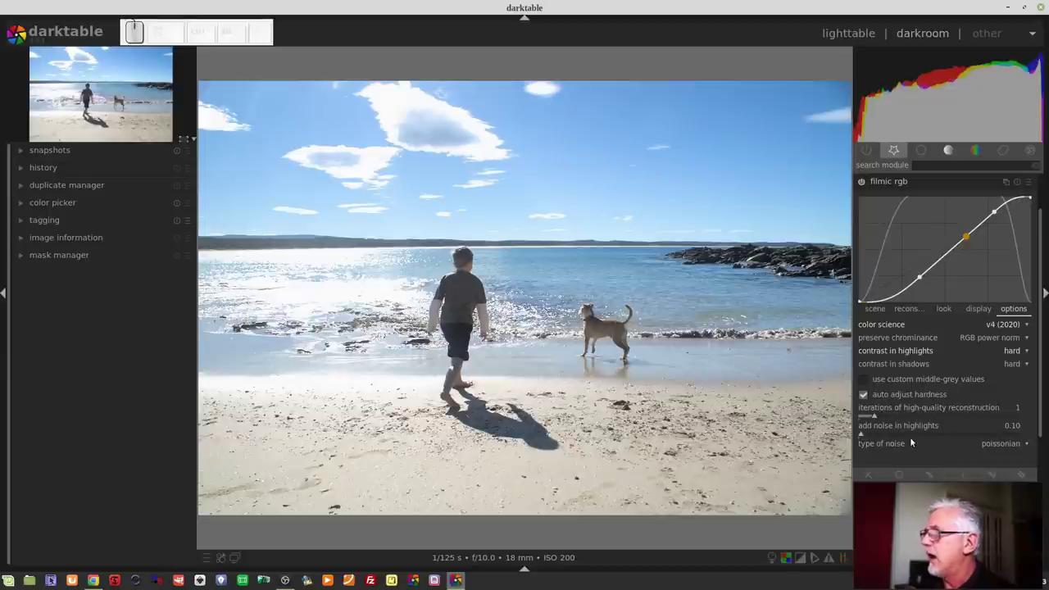
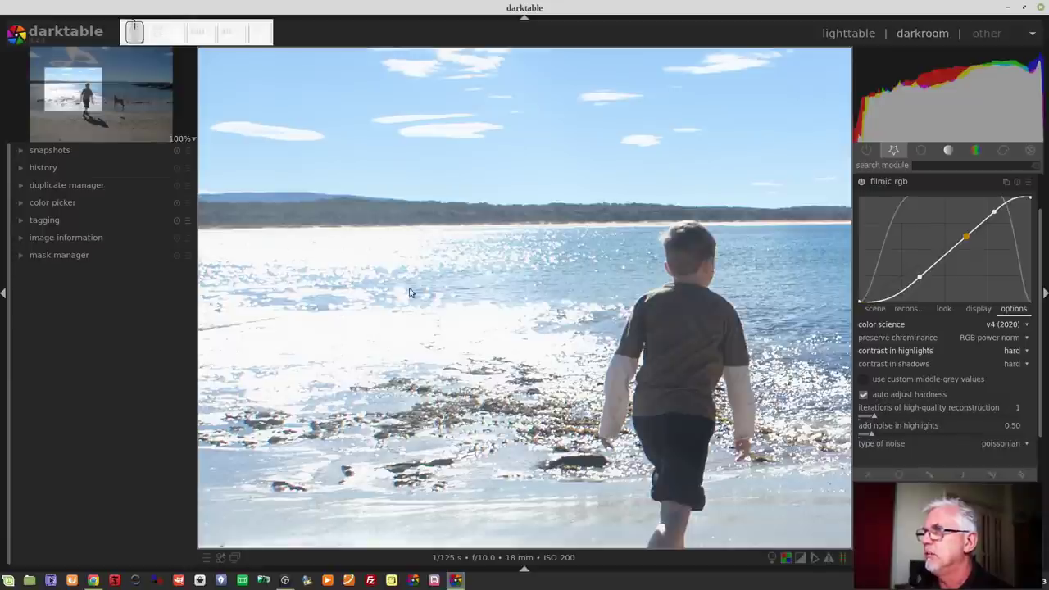
left_click(904, 436)
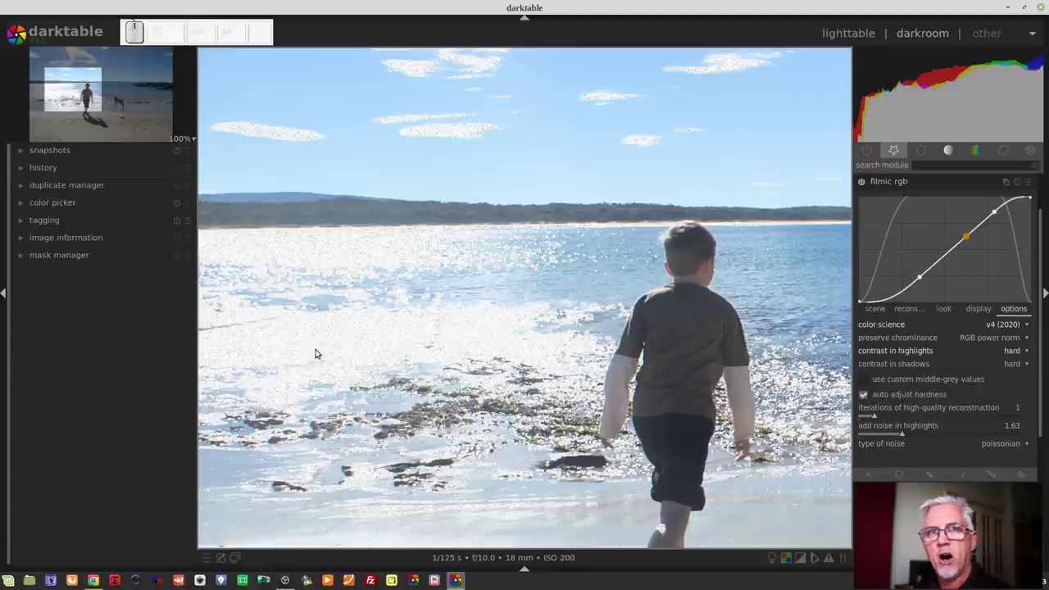
left_click(1005, 446)
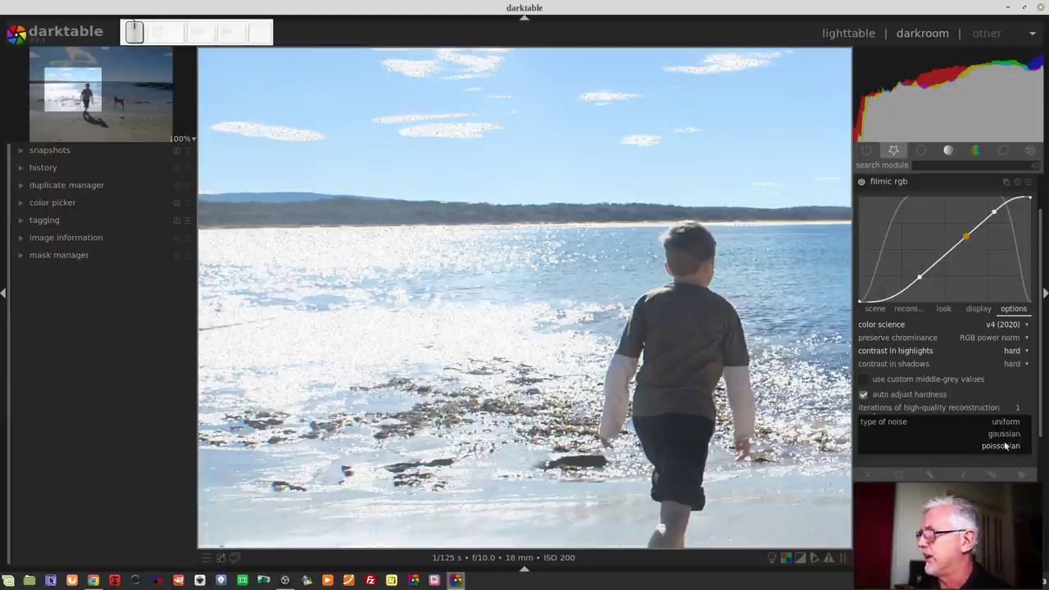
left_click(1009, 437)
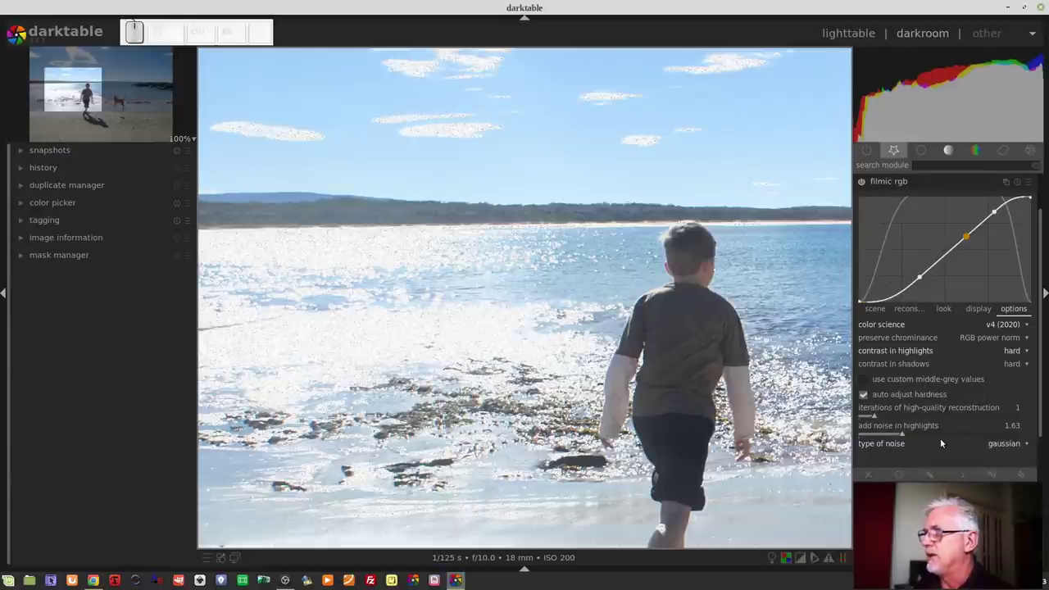
left_click_drag(904, 435, 874, 443)
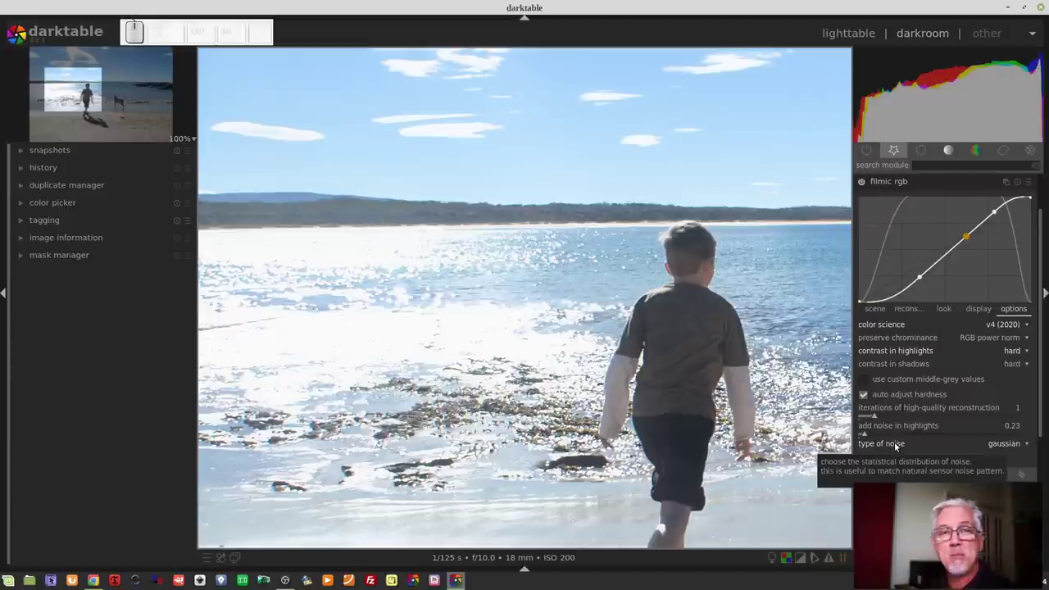
- Try filmic's display target black and white luminance sliders, then restore them to 0% and 100%
left_click(967, 308)
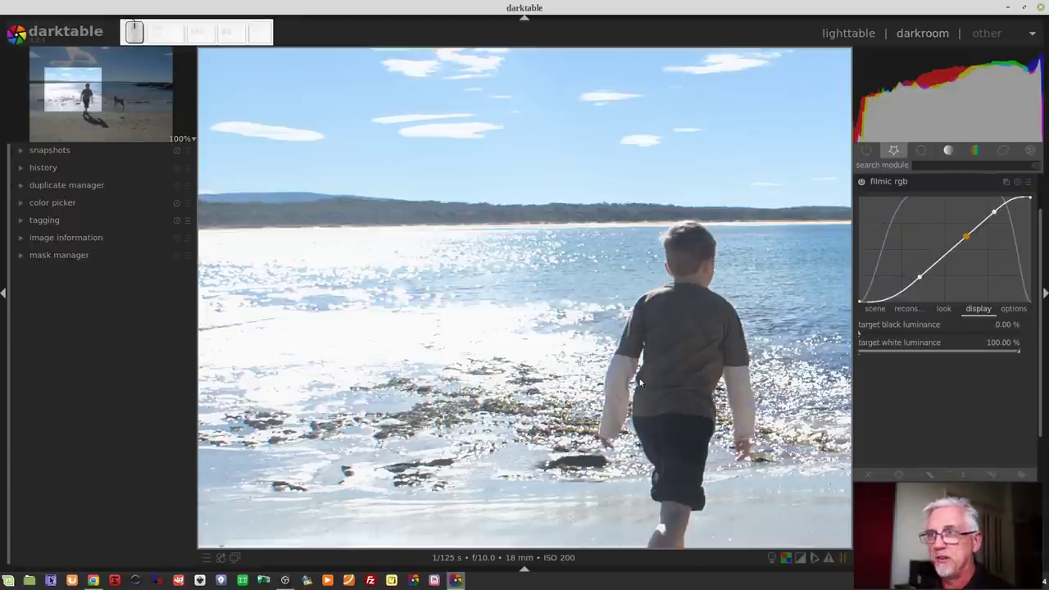
scroll("down", 3)
left_click(872, 335)
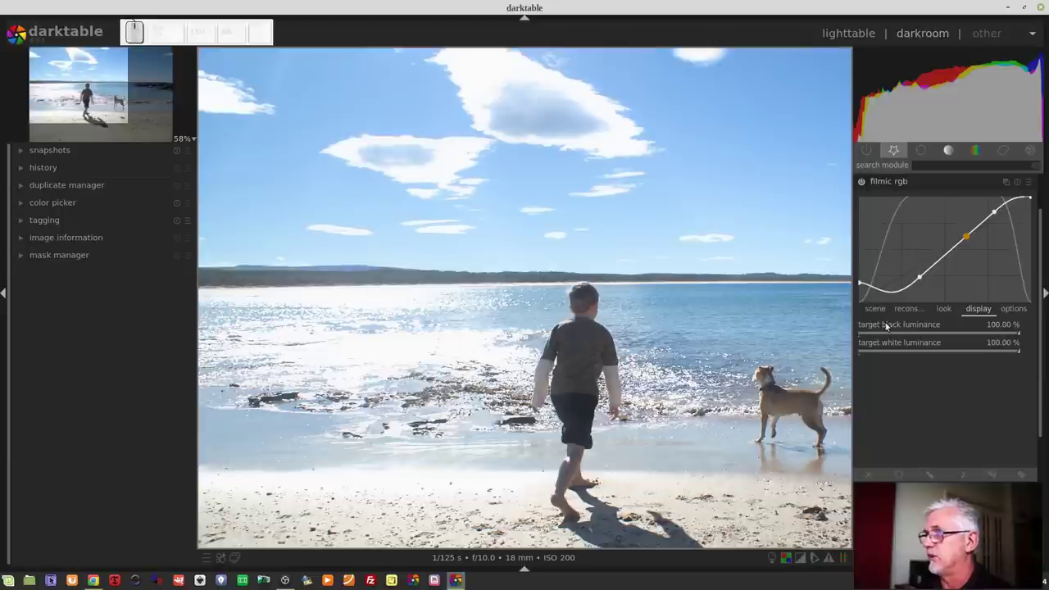
left_click(861, 280)
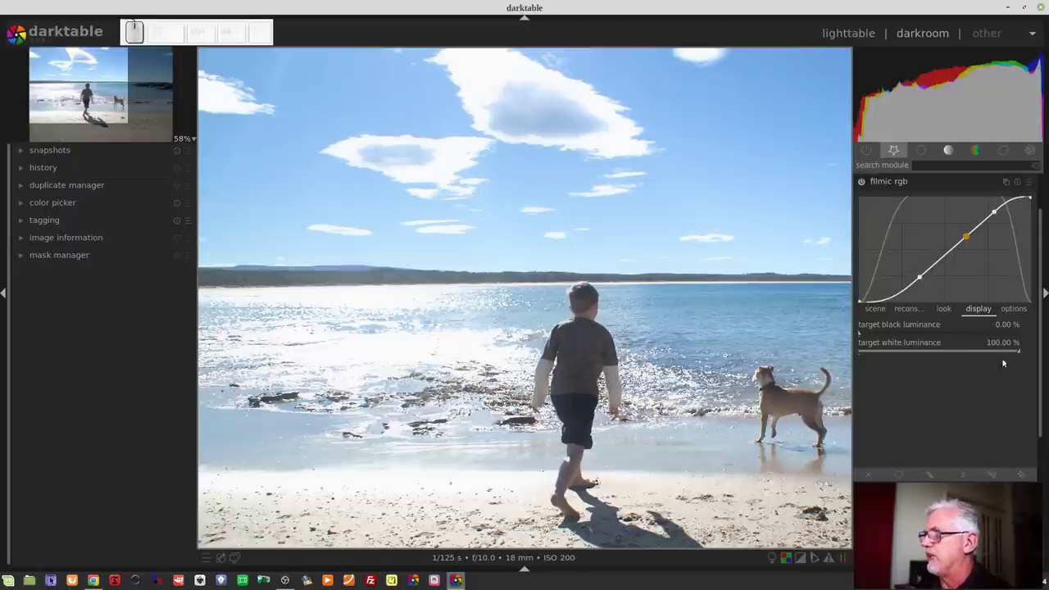
left_click(986, 355)
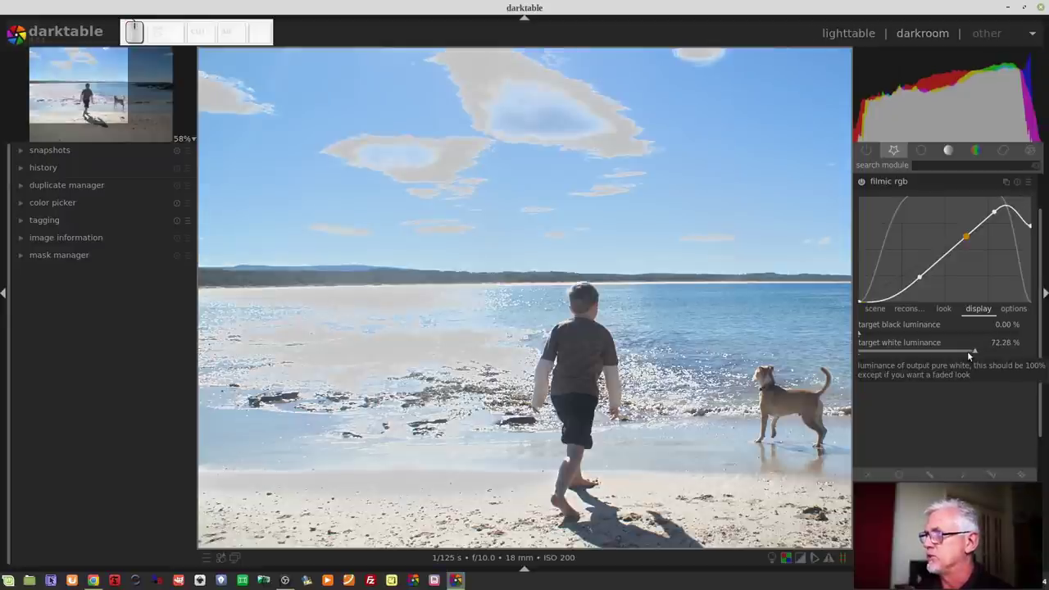
left_click(977, 349)
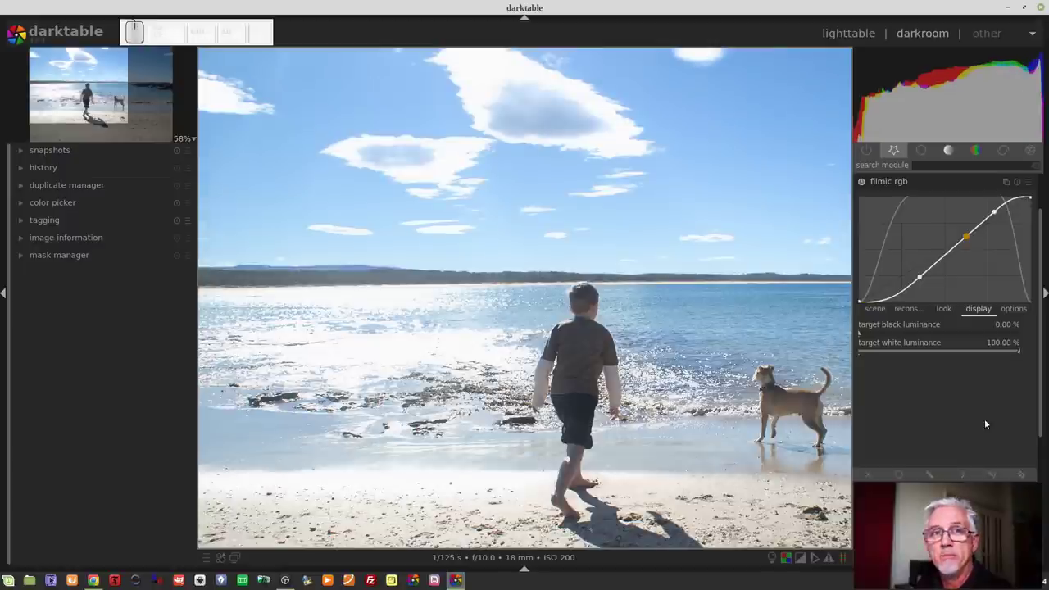
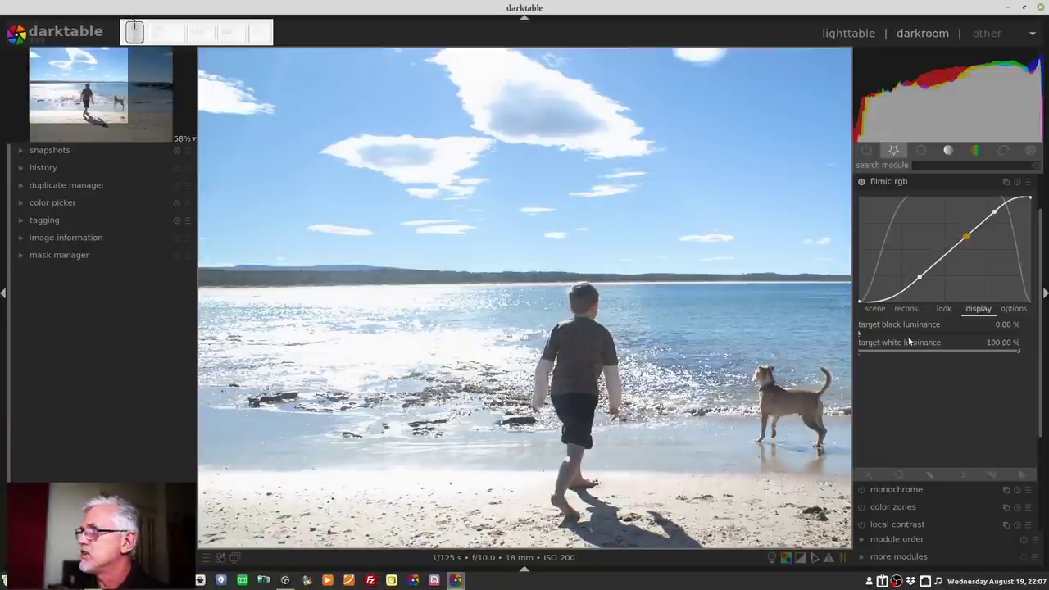
- Set the exposure module to +1.25 EV by entering the value precisely
left_click(896, 183)
left_click(903, 375)
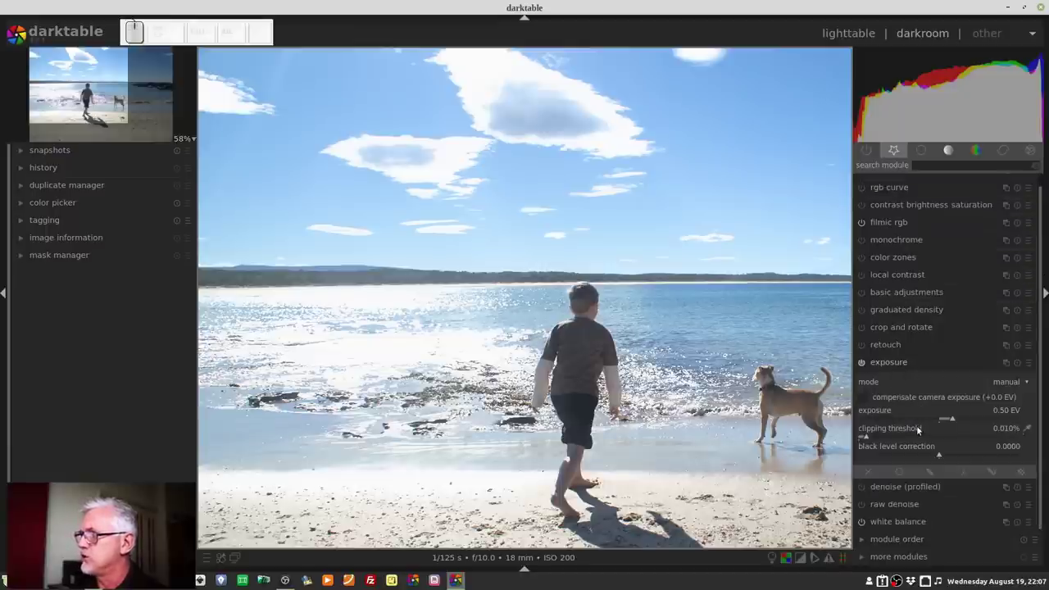
left_click(955, 419)
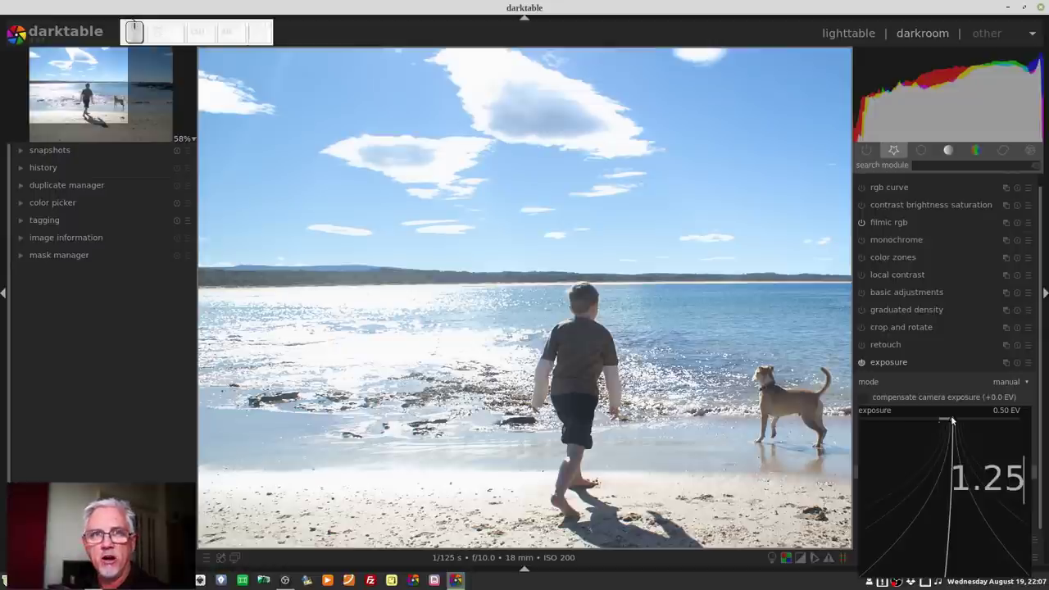
key("Return")
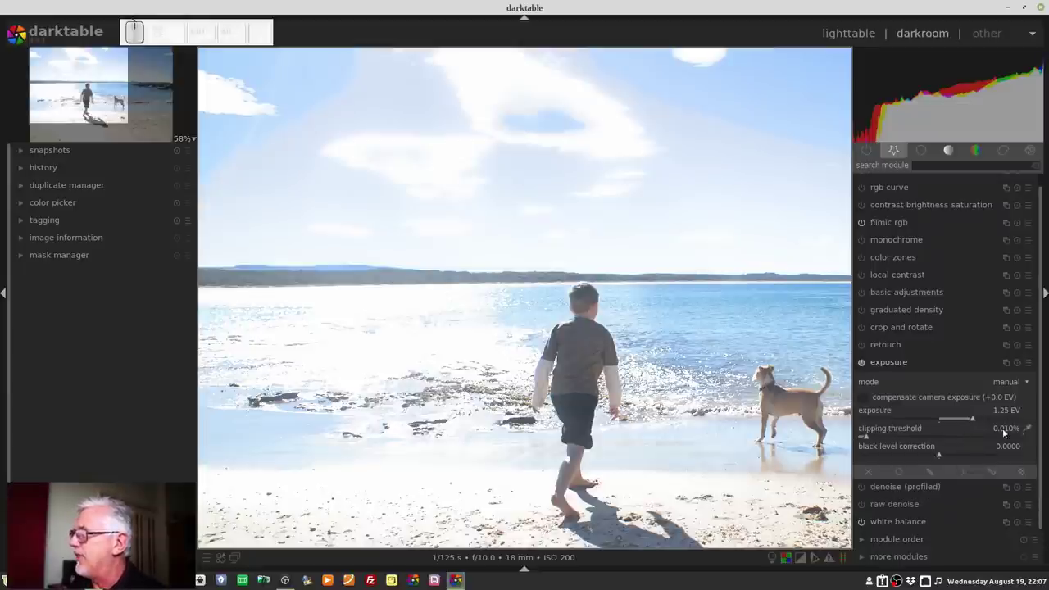
- Store a new exposure preset 'Fuji' that auto-applies to images whose maker matches %fuji%
left_click(1032, 367)
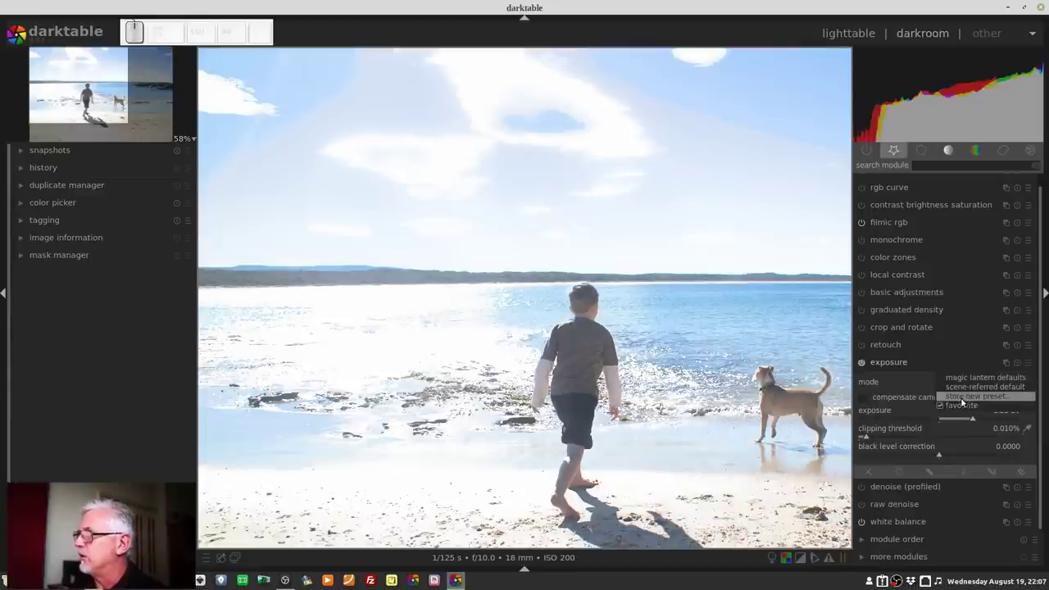
left_click(966, 400)
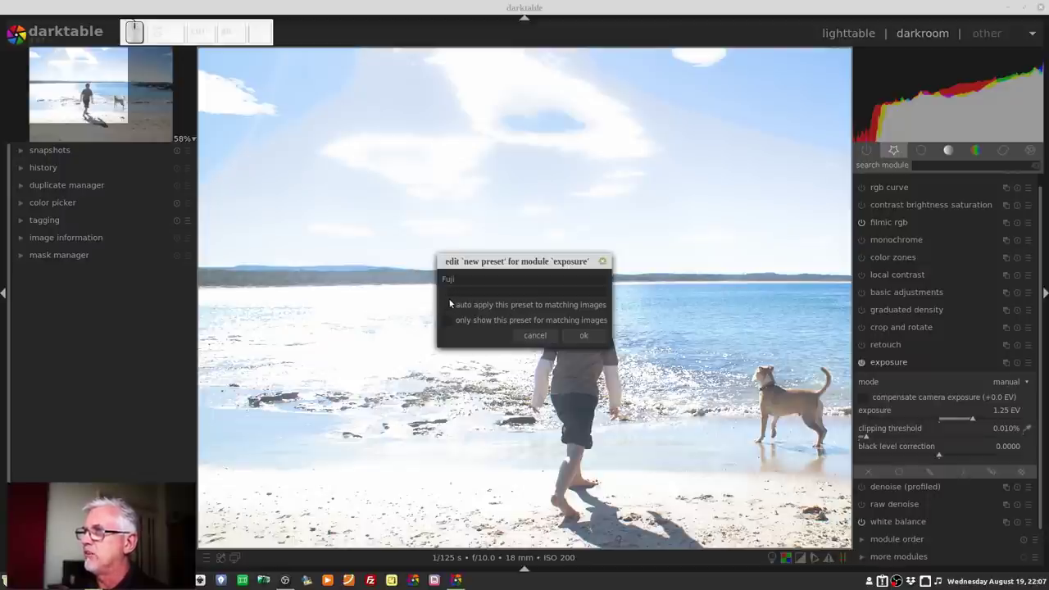
left_click(451, 306)
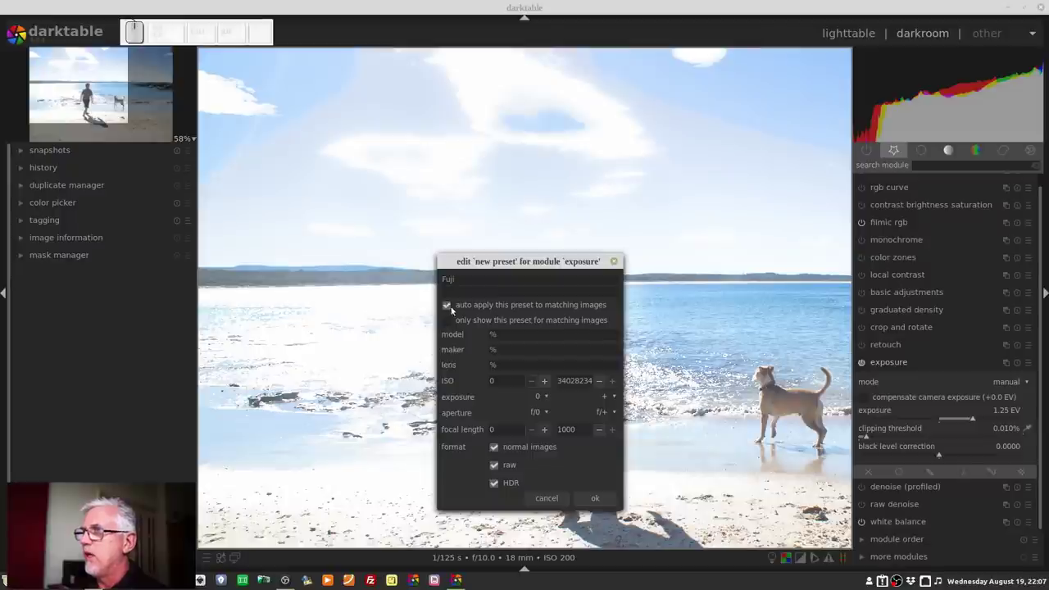
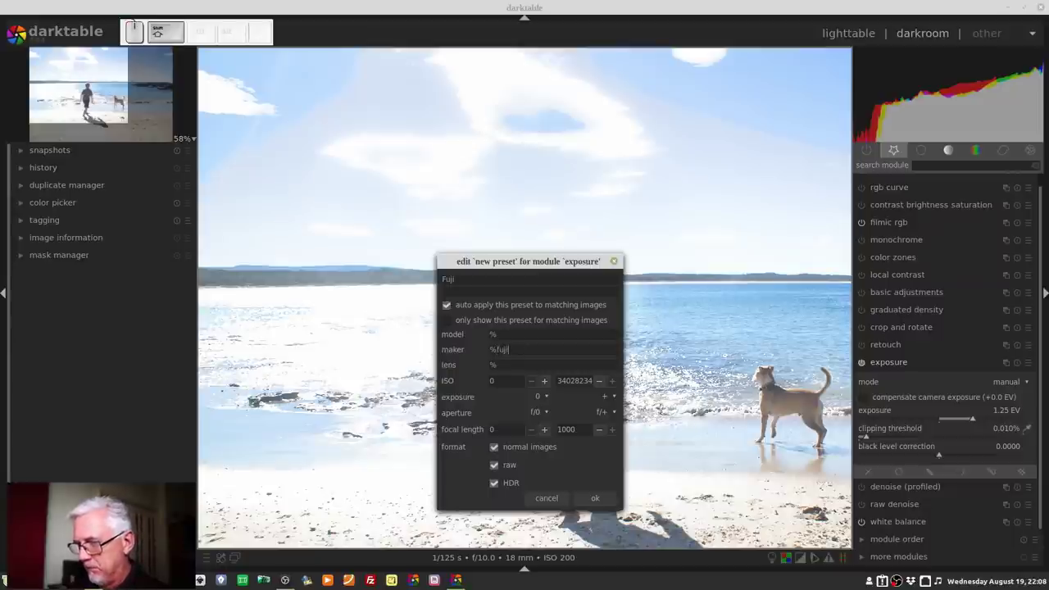
key("shift+5")
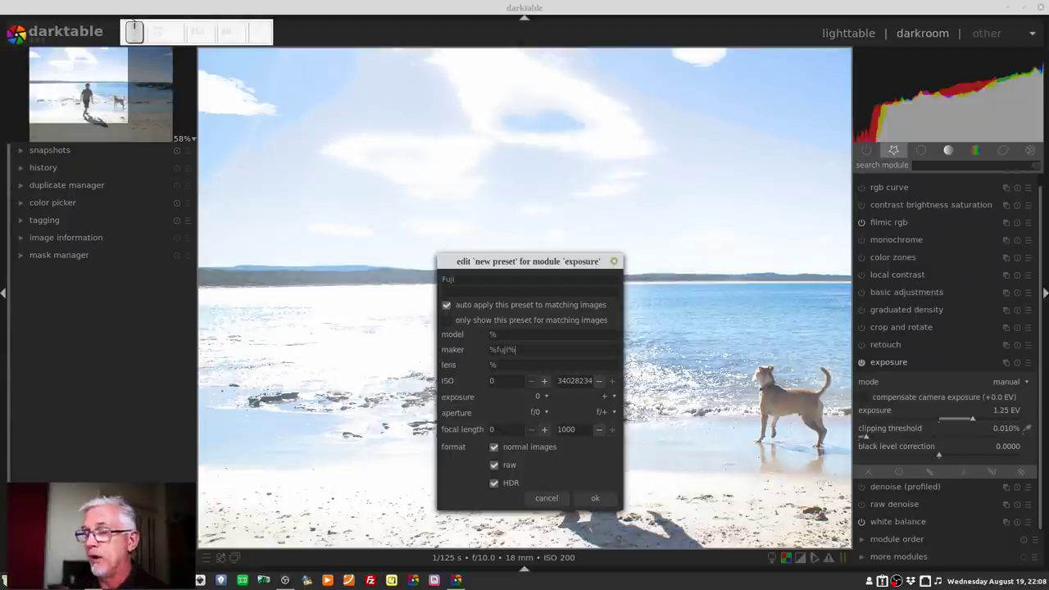